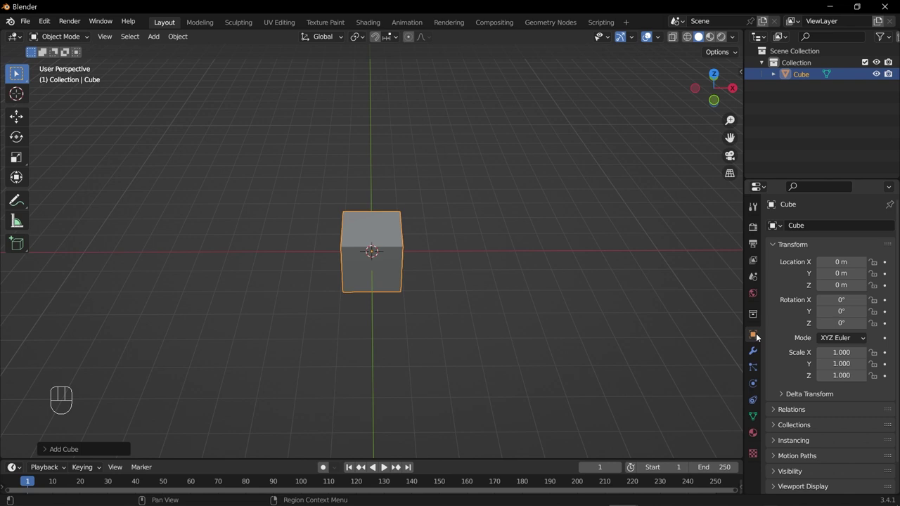
Give the cube a Mirror modifier on the X axis.
{"action": "left_click", "coordinate": [756, 353]}
{"action": "left_click", "coordinate": [804, 220]}
{"action": "left_click", "coordinate": [817, 243]}
Move the cube to the right of the origin and add an Empty at the origin.
{"action": "left_click_drag", "start_coordinate": [815, 231], "coordinate": [672, 367]}
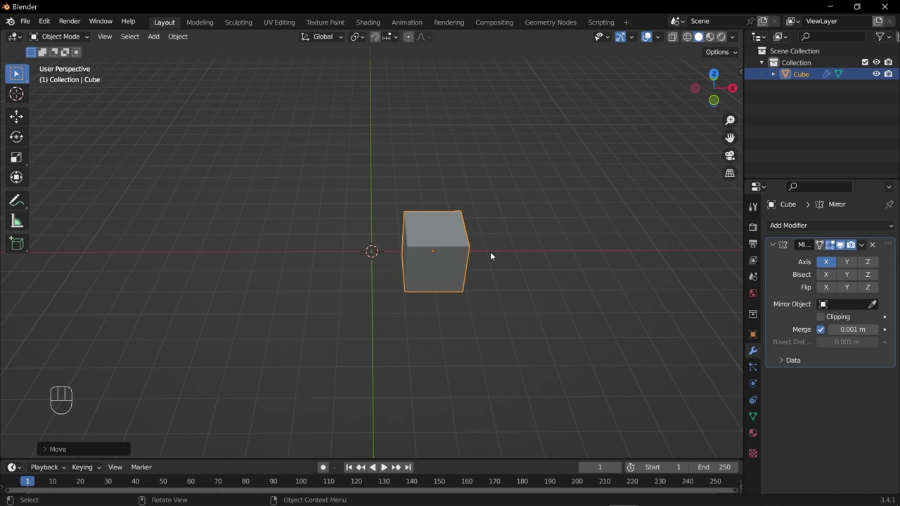
{"action": "left_click_drag", "start_coordinate": [435, 188], "coordinate": [399, 342]}
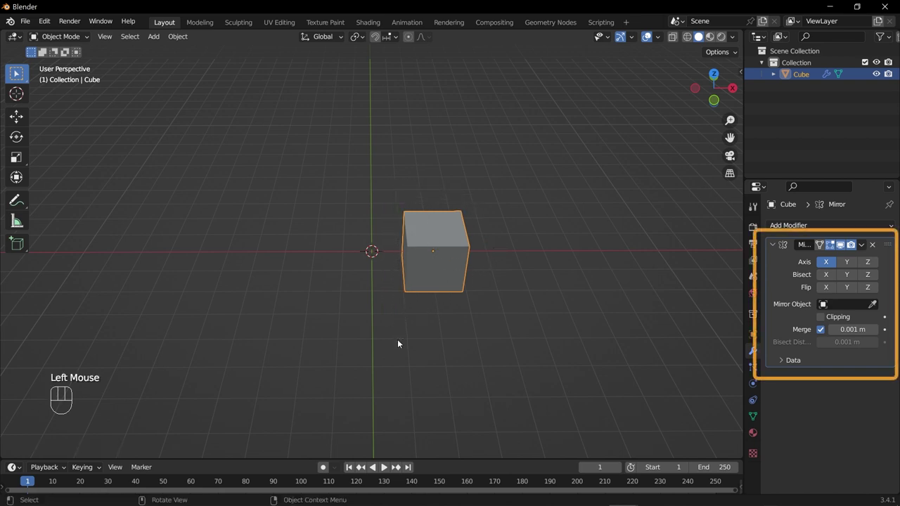
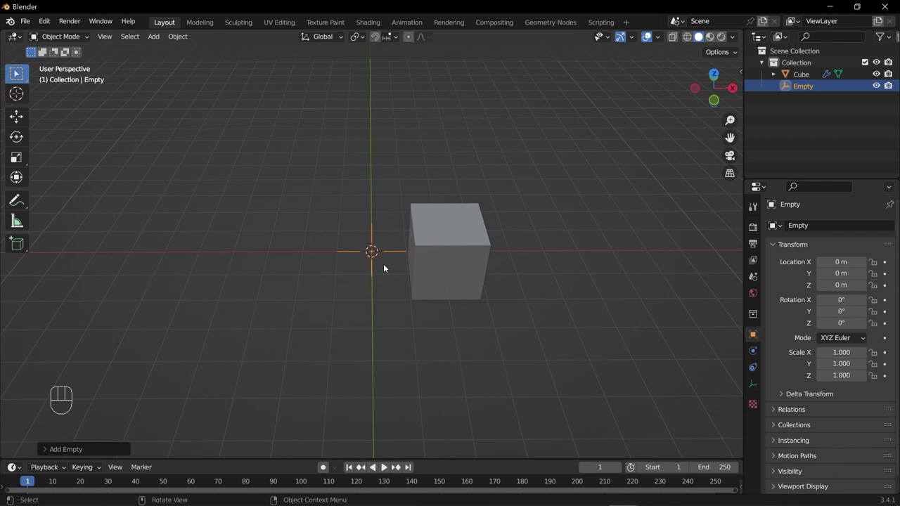
Set the Empty as the cube's Mirror Object and move the cube to reveal the mirrored copy.
{"action": "left_click", "coordinate": [431, 241]}
{"action": "left_click", "coordinate": [877, 311]}
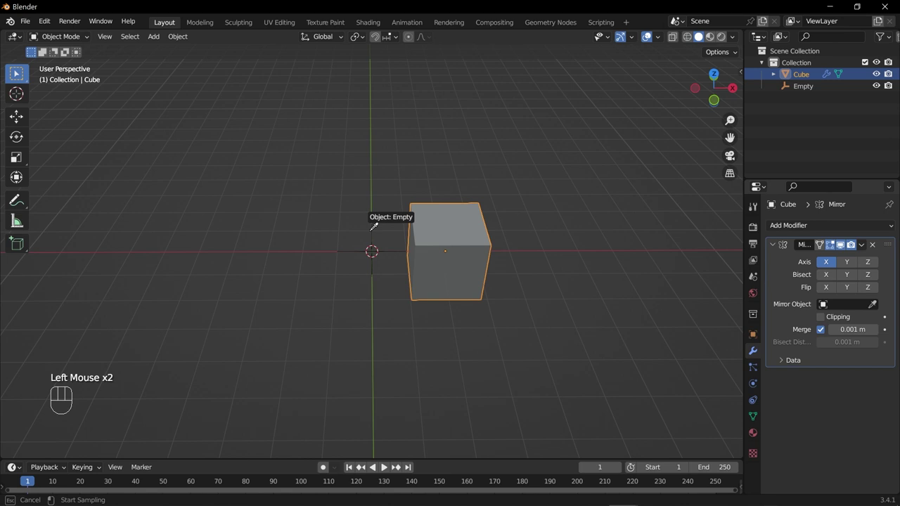
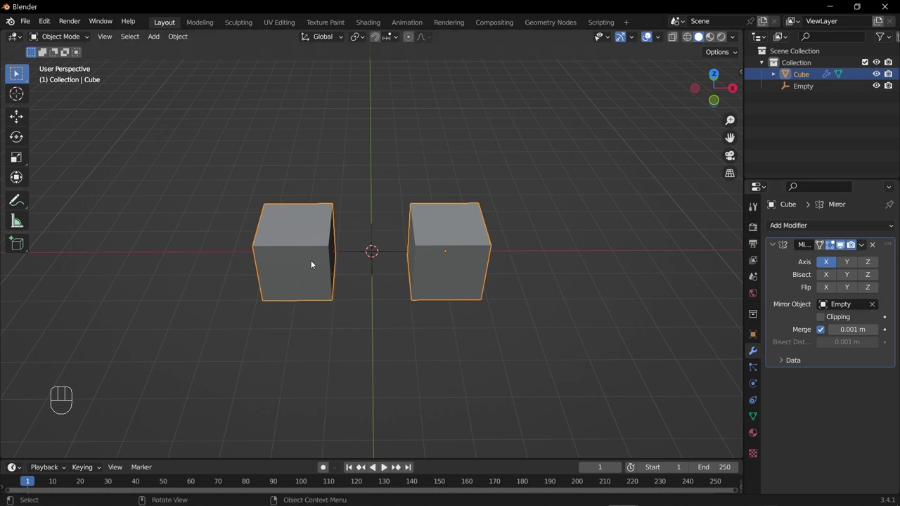
{"action": "key", "text": "g"}
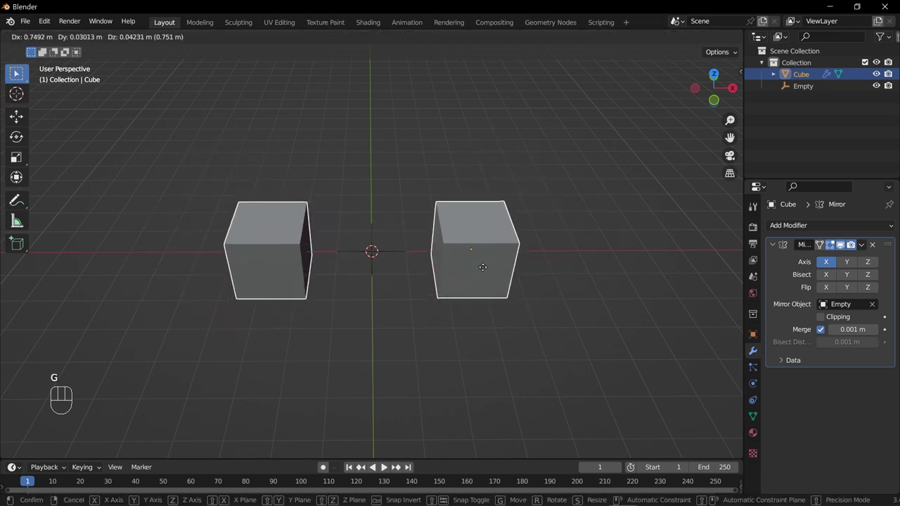
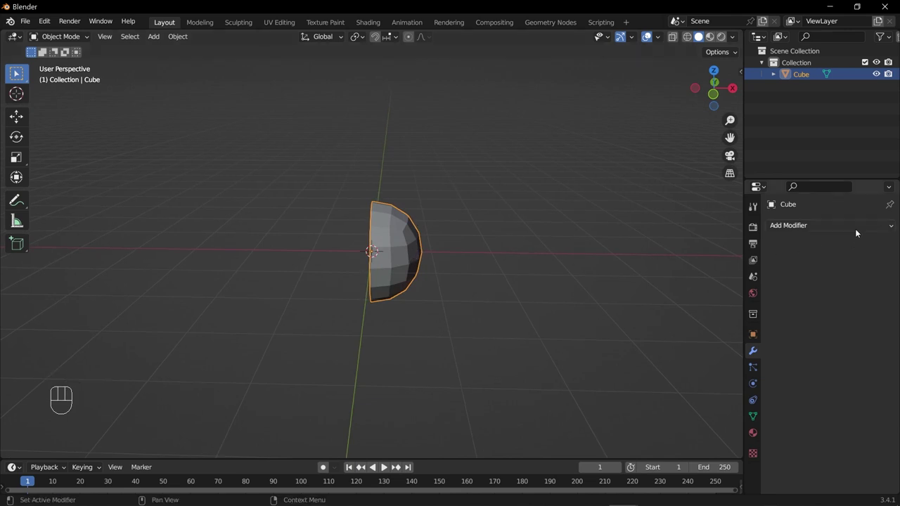
Mirror the half-dome on X into a complete sphere and check it from another angle.
{"action": "left_click_drag", "start_coordinate": [858, 229], "coordinate": [674, 364]}
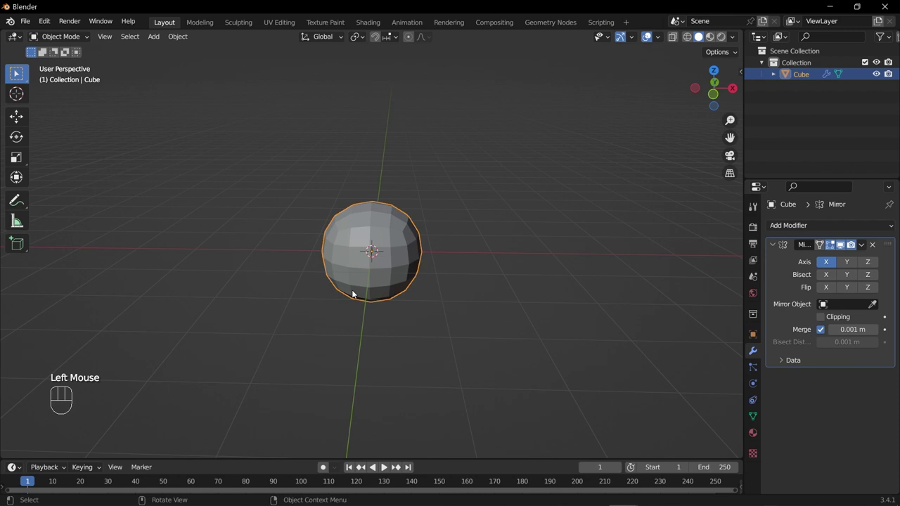
{"action": "left_click_drag", "start_coordinate": [420, 266], "coordinate": [420, 295]}
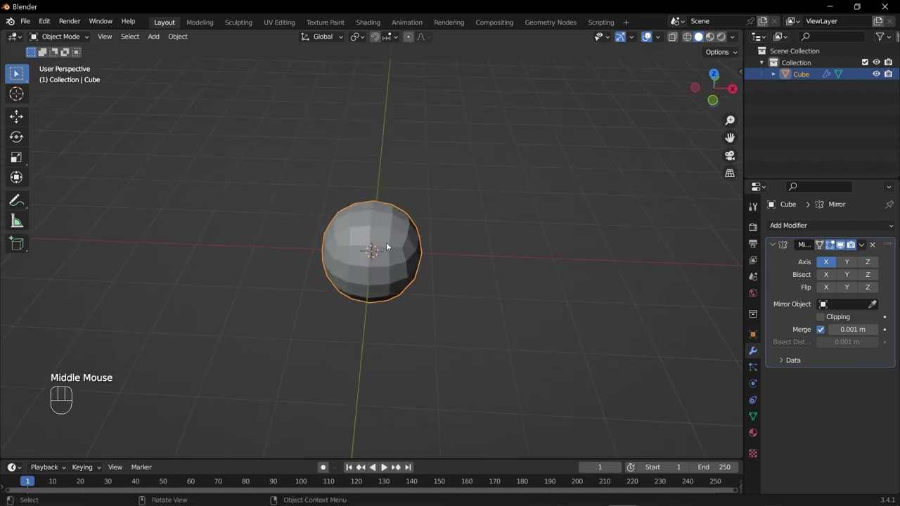
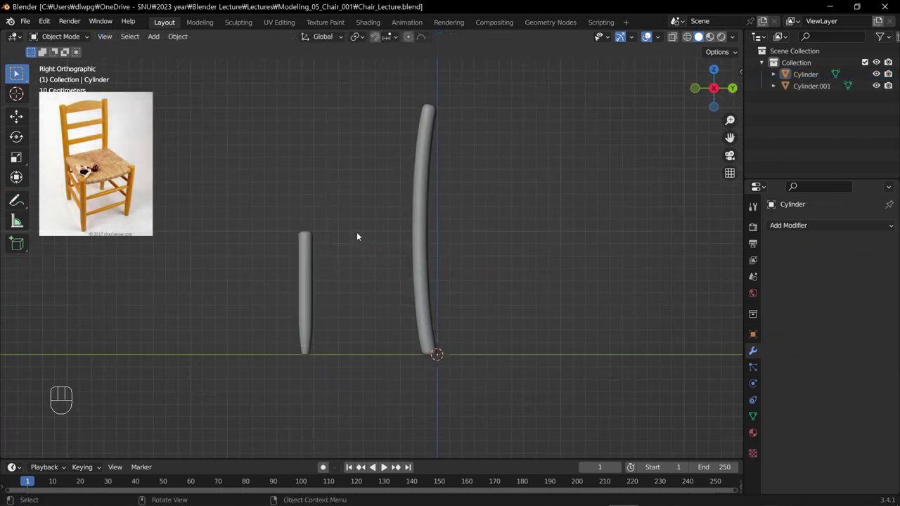
Move the post and short leg along X and duplicate the pair to the opposite side.
{"action": "left_click_drag", "start_coordinate": [358, 247], "coordinate": [472, 258]}
{"action": "left_click_drag", "start_coordinate": [488, 204], "coordinate": [355, 276]}
{"action": "scroll", "scroll_direction": "down", "scroll_amount": 3}
{"action": "middle_click", "coordinate": [382, 275]}
{"action": "key", "text": "g"}
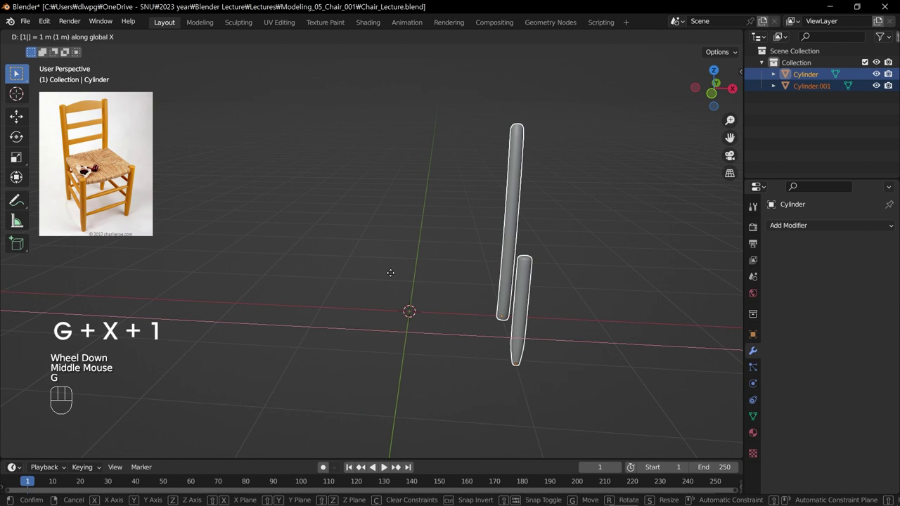
{"action": "key", "text": "shift+d"}
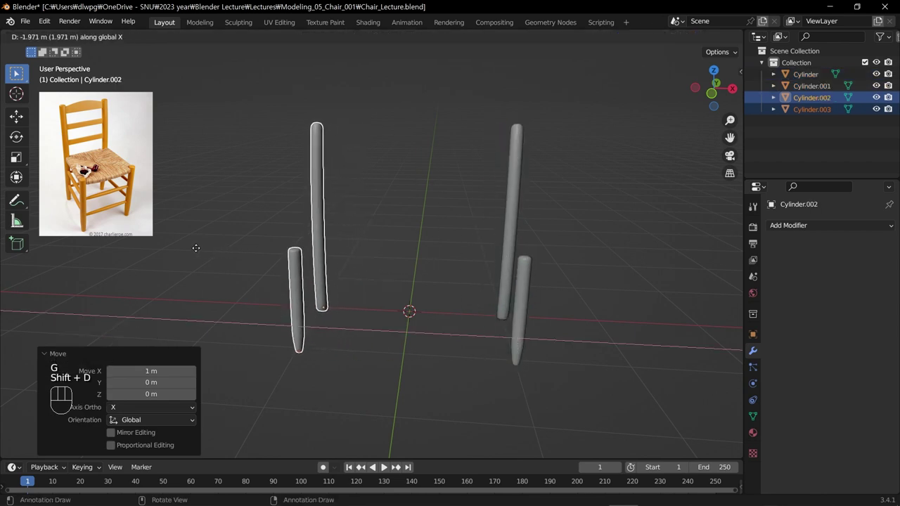
{"action": "left_click_drag", "start_coordinate": [391, 266], "coordinate": [388, 265]}
From the front view, bring both leg pairs closer to the centre line.
{"action": "key", "text": "KP_3"}
{"action": "key", "text": "KP_1"}
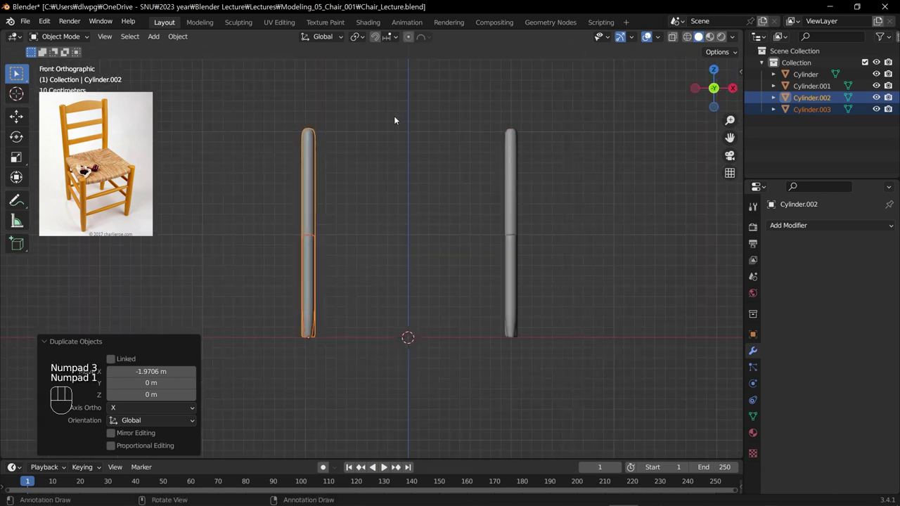
{"action": "left_click_drag", "start_coordinate": [383, 123], "coordinate": [277, 348]}
{"action": "key", "text": "g"}
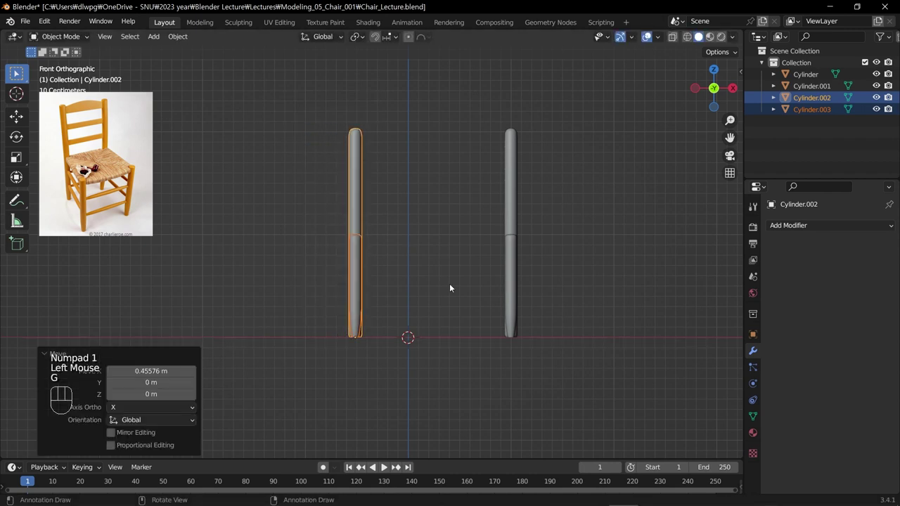
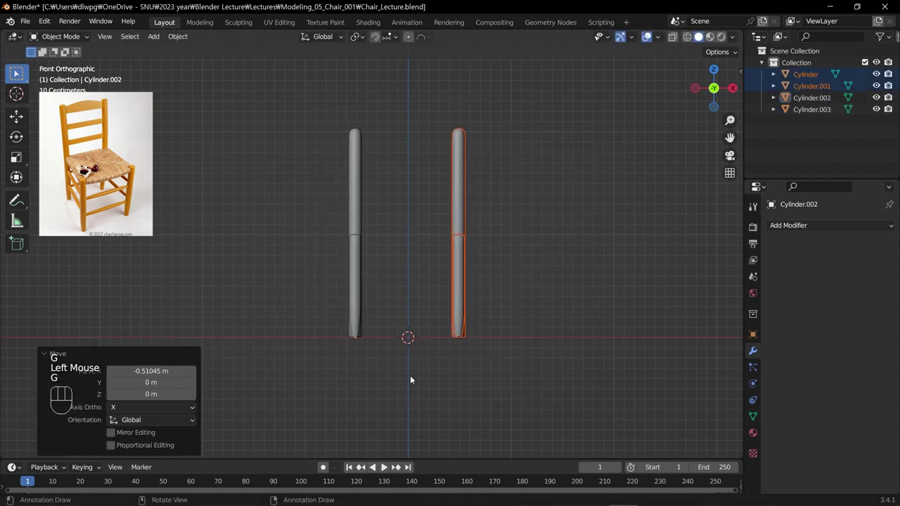
{"action": "left_click_drag", "start_coordinate": [387, 245], "coordinate": [412, 217]}
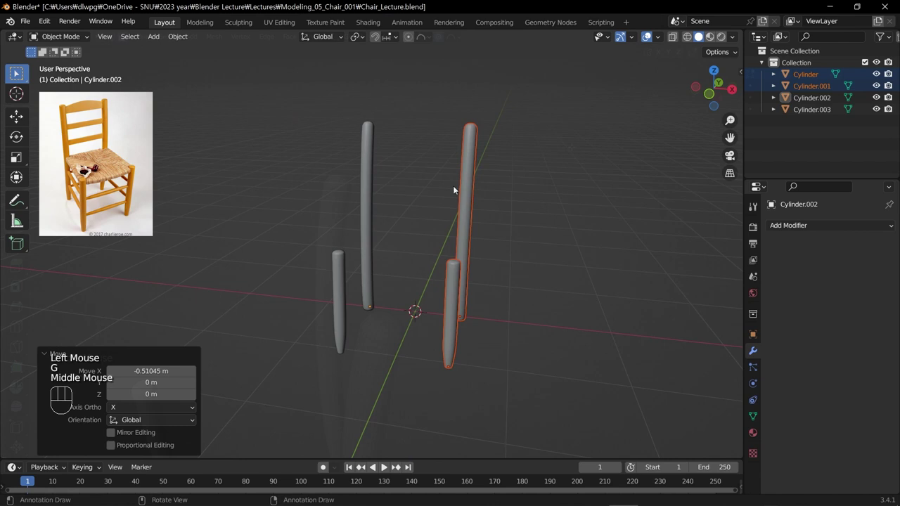
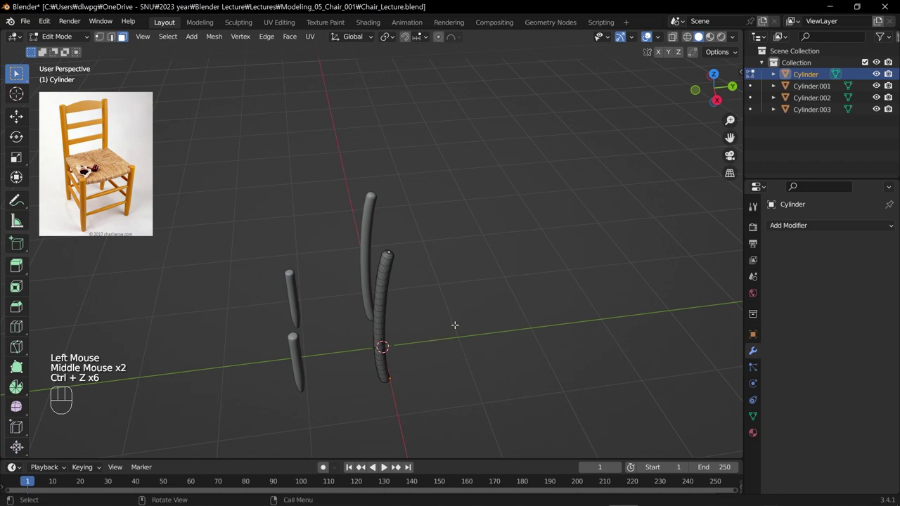
Delete the duplicated post and leg, leaving one pair.
{"action": "key", "text": "Tab"}
{"action": "left_click_drag", "start_coordinate": [382, 344], "coordinate": [458, 318]}
{"action": "left_click_drag", "start_coordinate": [379, 274], "coordinate": [285, 343]}
{"action": "key", "text": "x"}
Shift the remaining post and leg 0.5 m to the right along X in front view.
{"action": "left_click_drag", "start_coordinate": [390, 273], "coordinate": [468, 411]}
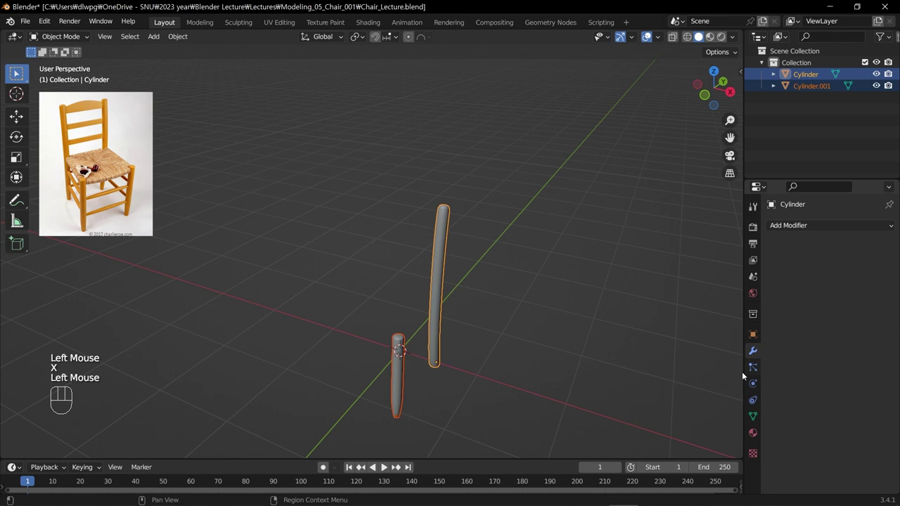
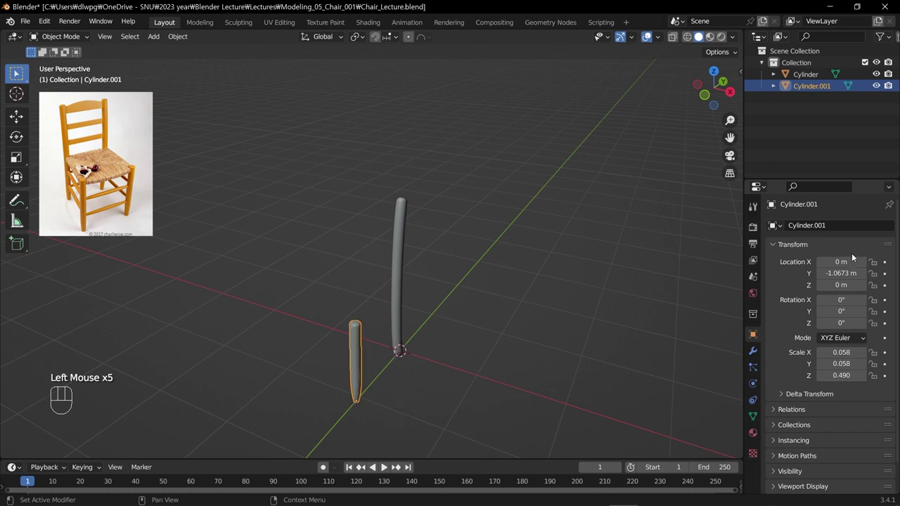
{"action": "left_click_drag", "start_coordinate": [457, 225], "coordinate": [327, 329]}
{"action": "key", "text": "KP_1"}
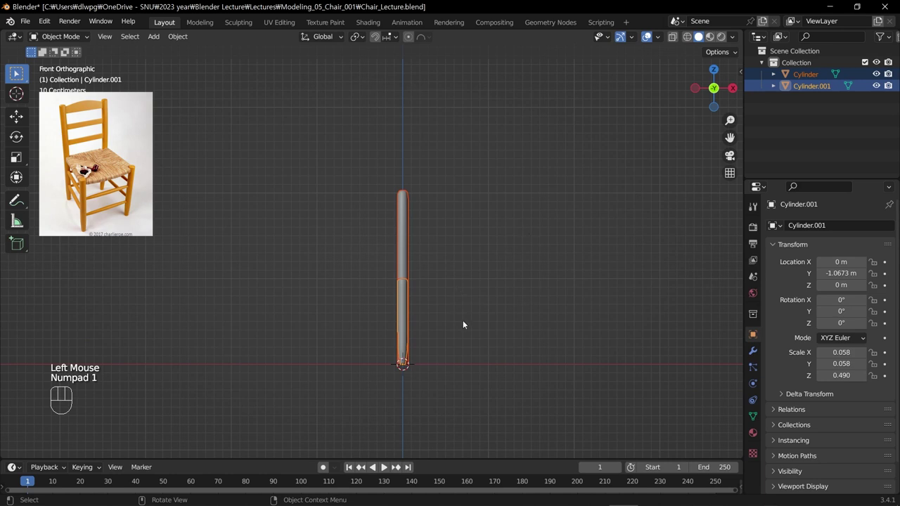
{"action": "key", "text": "g"}
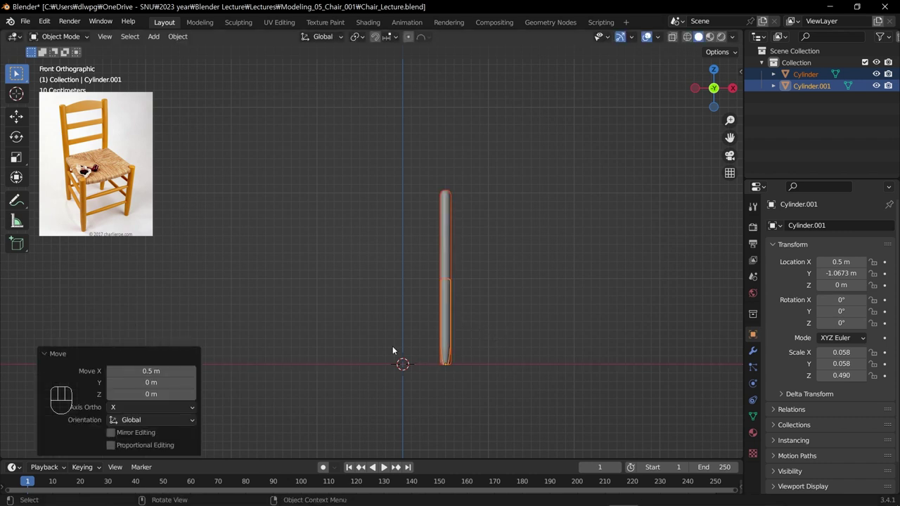
Add an Empty at the origin and shrink it down.
{"action": "key", "text": "shift+a"}
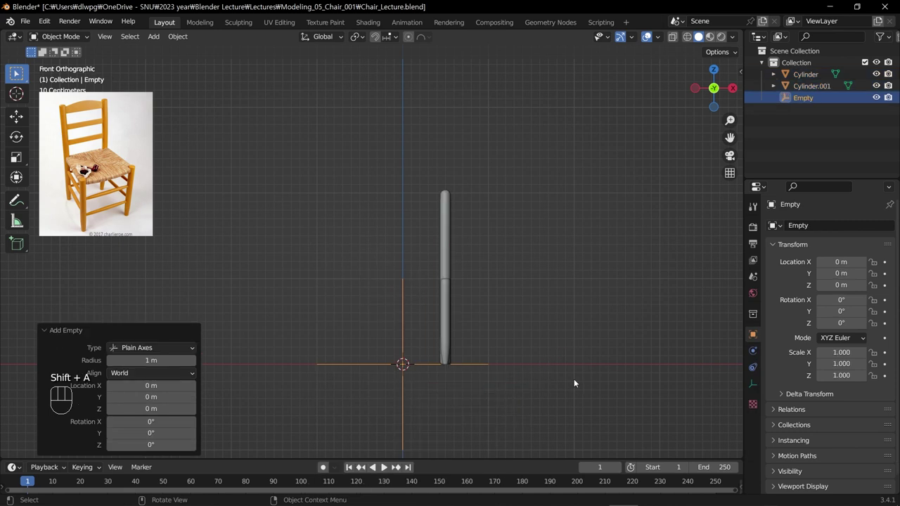
{"action": "key", "text": "s"}
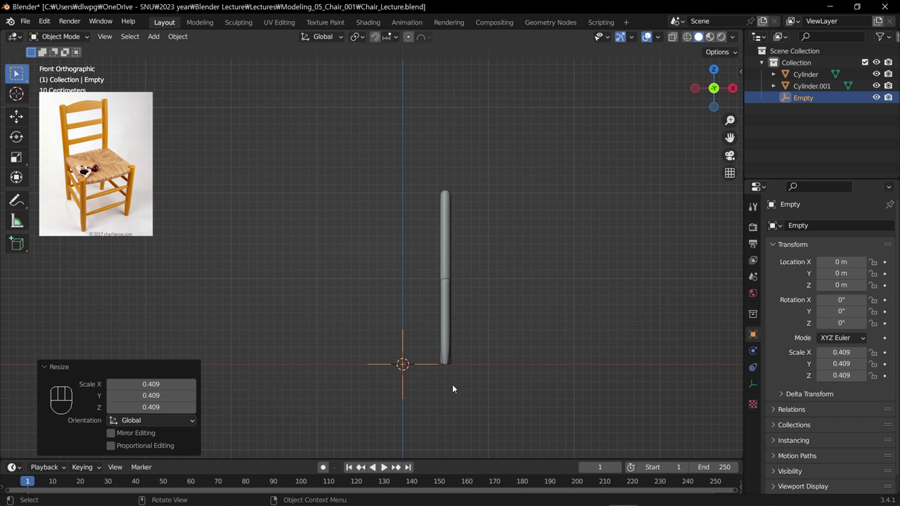
{"action": "key", "text": "ctrl+z"}
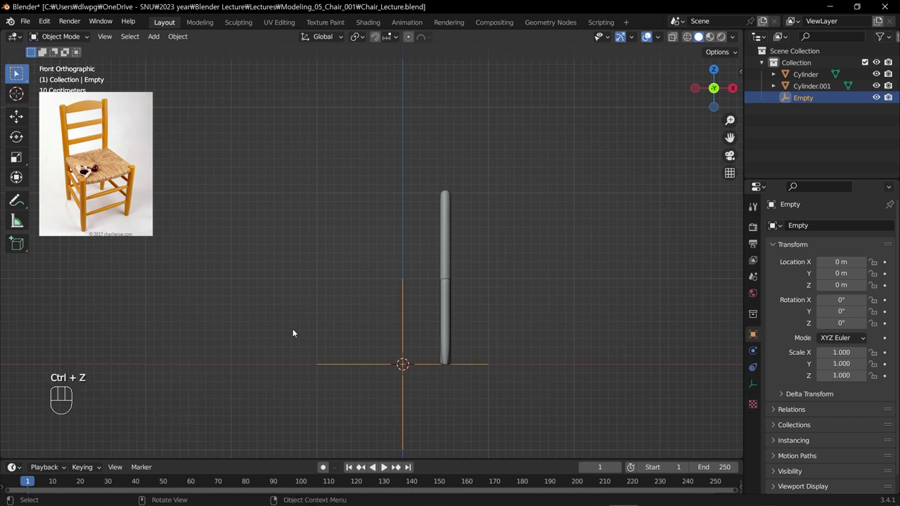
{"action": "key", "text": "s"}
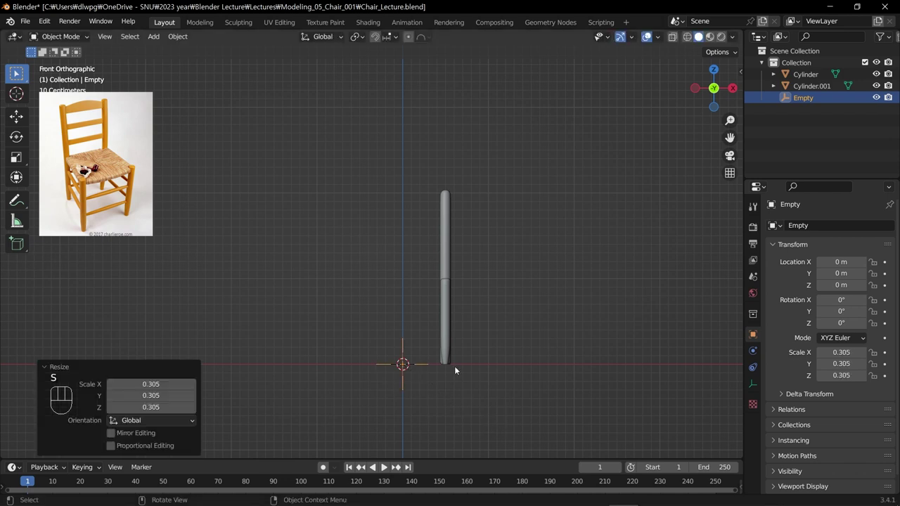
{"action": "left_click", "coordinate": [502, 286]}
Mirror the tall post on X around the Empty.
{"action": "left_click", "coordinate": [450, 235]}
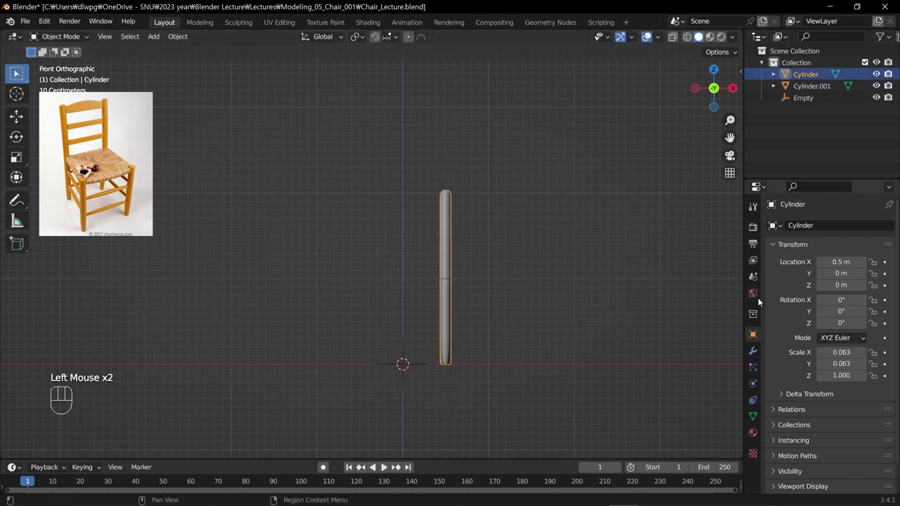
{"action": "left_click", "coordinate": [761, 357]}
{"action": "left_click_drag", "start_coordinate": [802, 231], "coordinate": [668, 365]}
{"action": "left_click", "coordinate": [873, 307]}
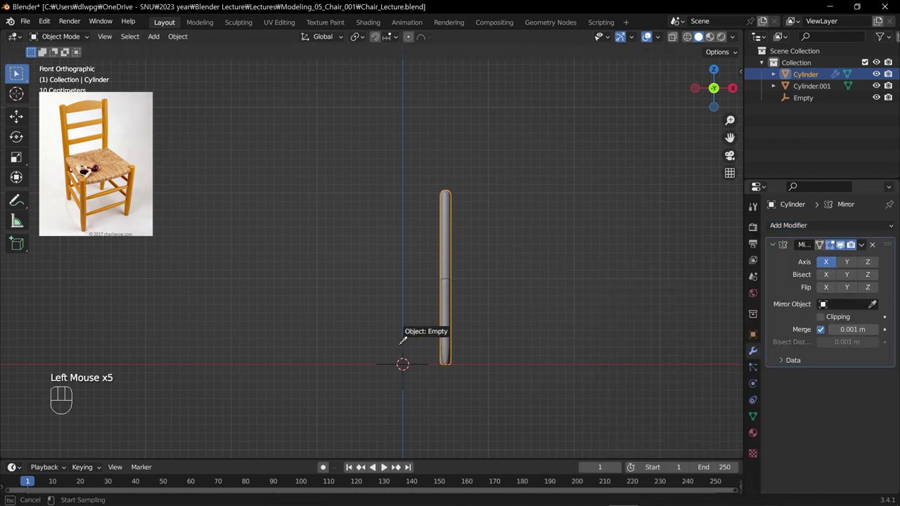
{"action": "left_click", "coordinate": [447, 296]}
Mirror the short leg around the Empty too, then slide the rear post sideways along X.
{"action": "left_click_drag", "start_coordinate": [876, 230], "coordinate": [676, 360]}
{"action": "left_click", "coordinate": [877, 309]}
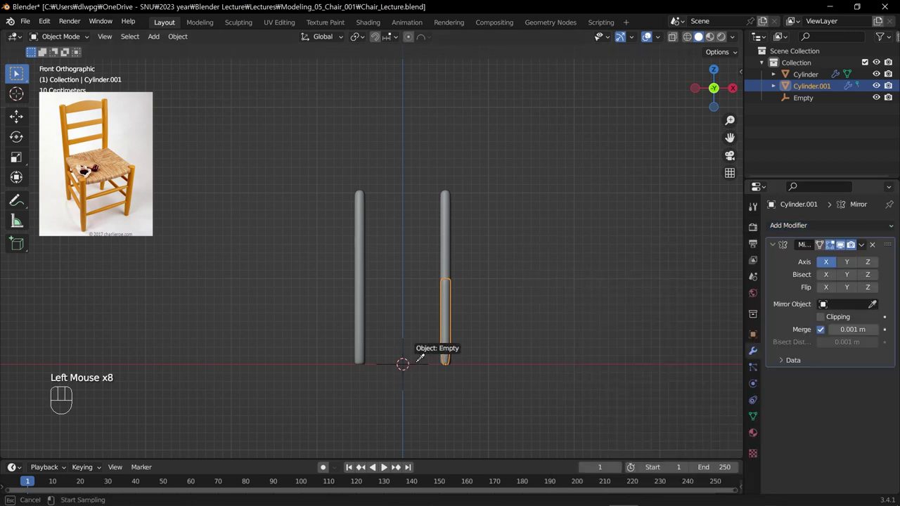
{"action": "left_click_drag", "start_coordinate": [448, 362], "coordinate": [434, 394]}
{"action": "left_click", "coordinate": [454, 286]}
{"action": "left_click", "coordinate": [449, 293]}
{"action": "key", "text": "g"}
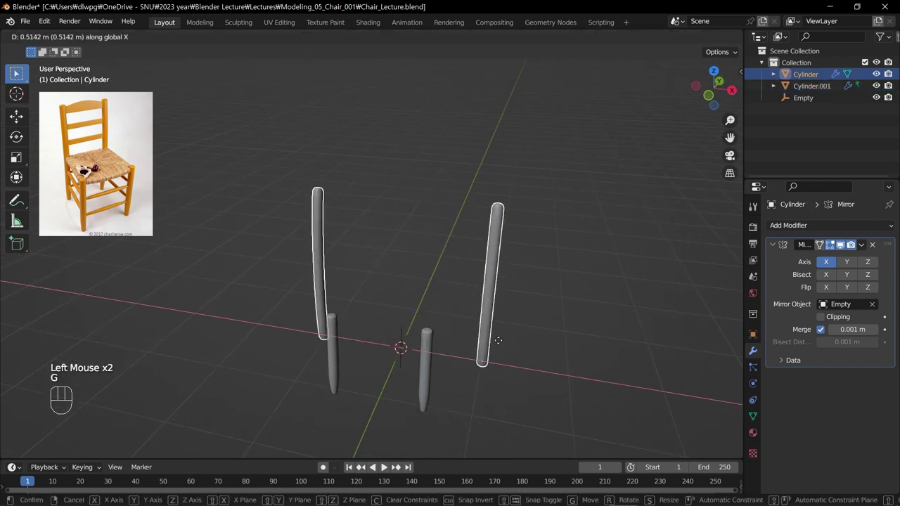
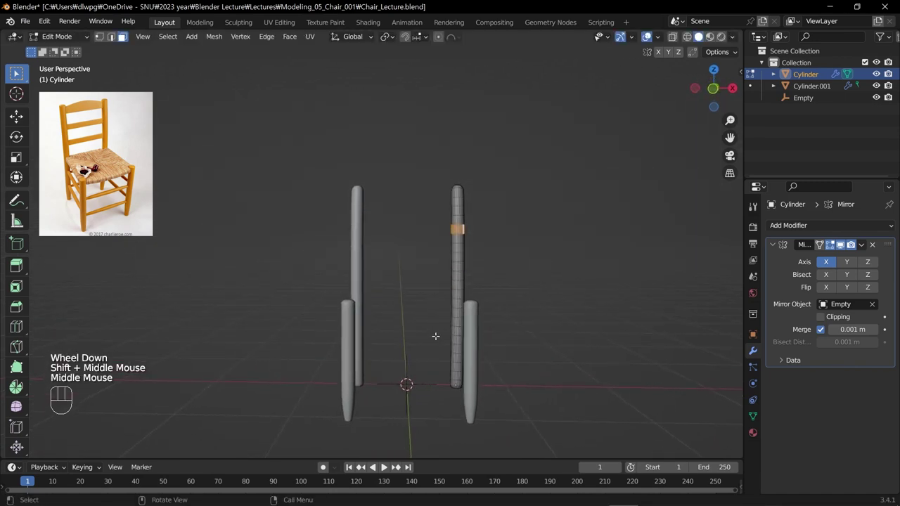
Return to Object Mode, orbit around the four-leg base and deselect the rear posts.
{"action": "scroll", "scroll_direction": "up", "scroll_amount": 3}
{"action": "scroll", "scroll_direction": "down", "scroll_amount": 3}
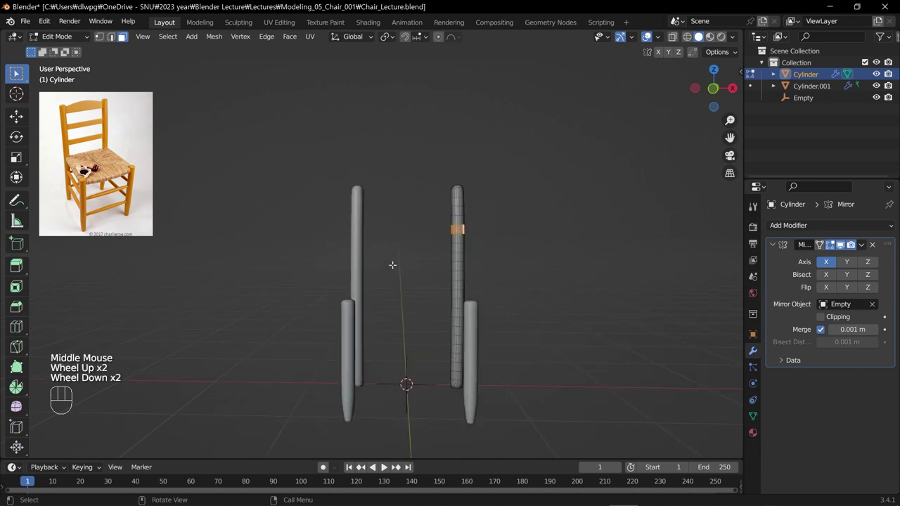
{"action": "key", "text": "Tab"}
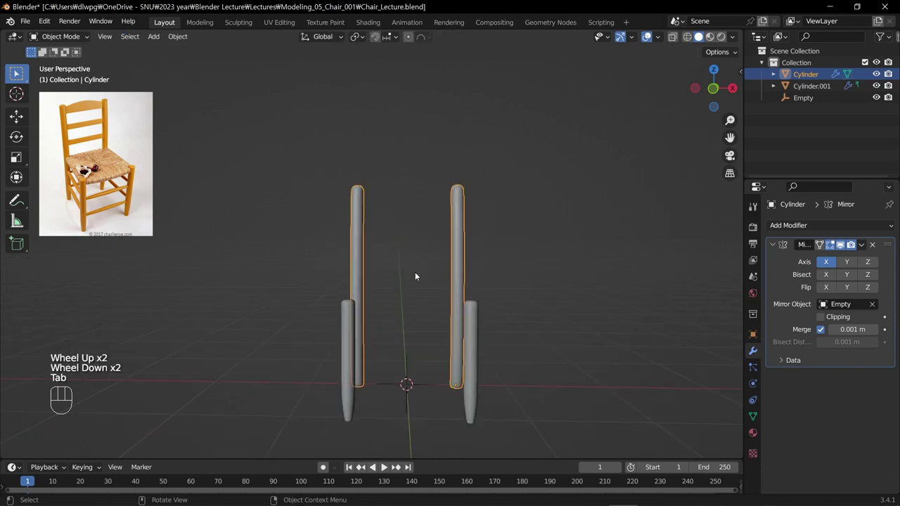
{"action": "left_click_drag", "start_coordinate": [420, 290], "coordinate": [407, 313]}
{"action": "left_click", "coordinate": [412, 315]}
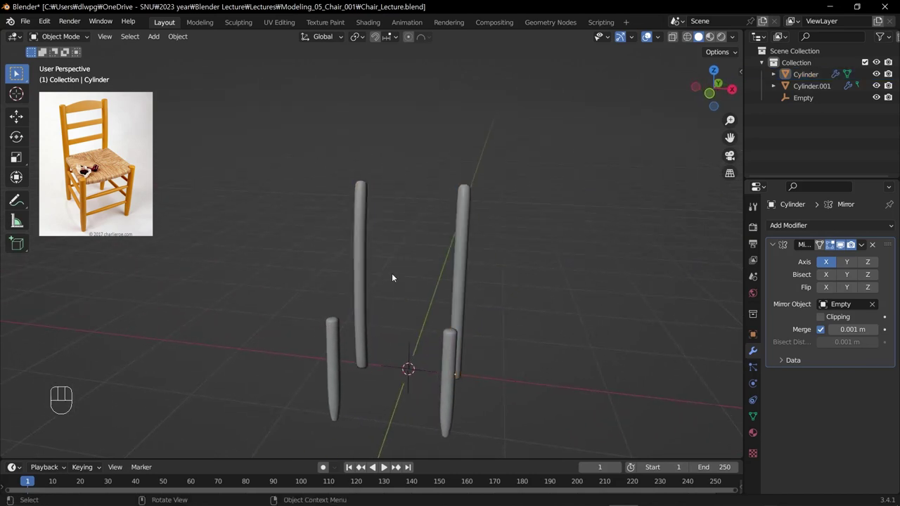
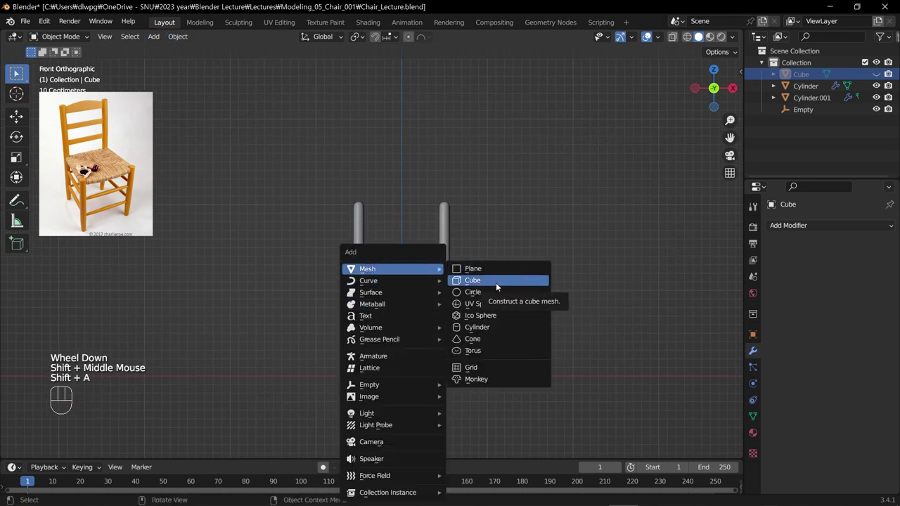
Add a cube between the rear posts and cut a vertical edge loop at its centre.
{"action": "key", "text": "g"}
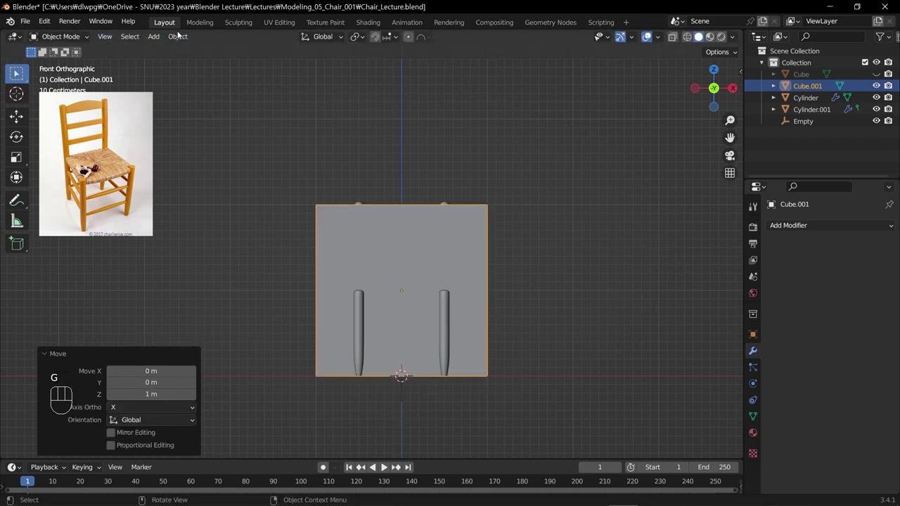
{"action": "left_click_drag", "start_coordinate": [181, 35], "coordinate": [329, 88]}
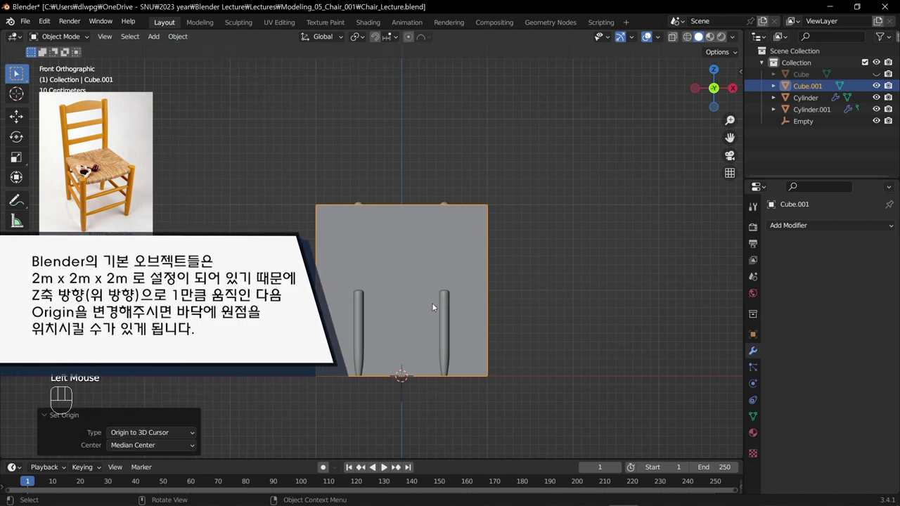
{"action": "key", "text": "ctrl+r"}
{"action": "left_click", "coordinate": [414, 234]}
{"action": "key", "text": "Tab"}
{"action": "key", "text": "ctrl+r"}
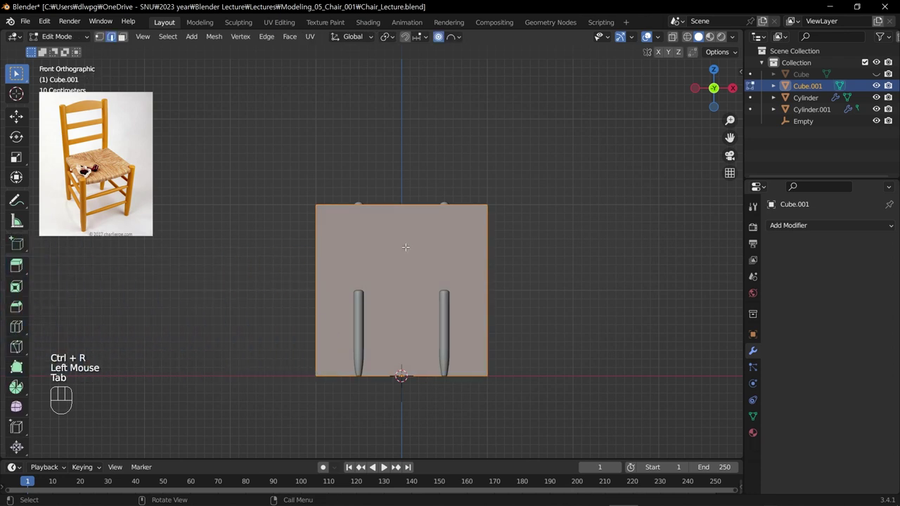
{"action": "key", "text": "ctrl+r"}
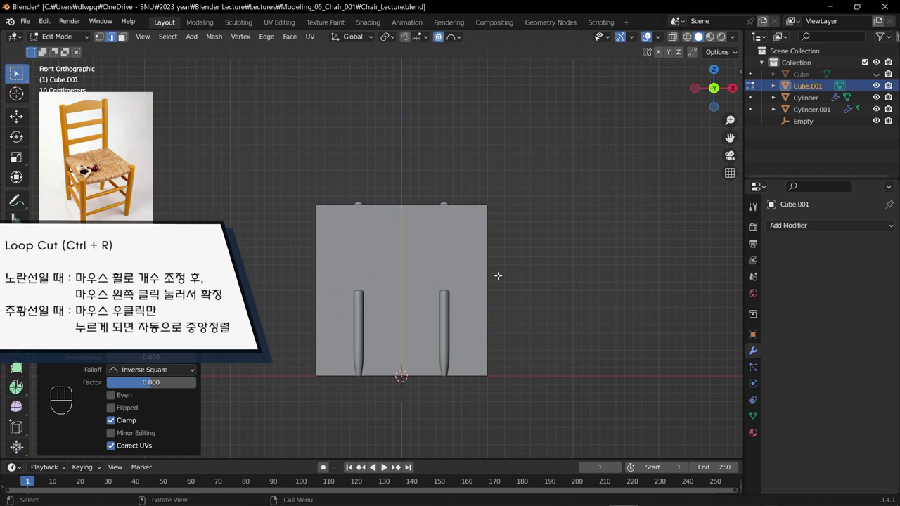
{"action": "key", "text": "ctrl+z"}
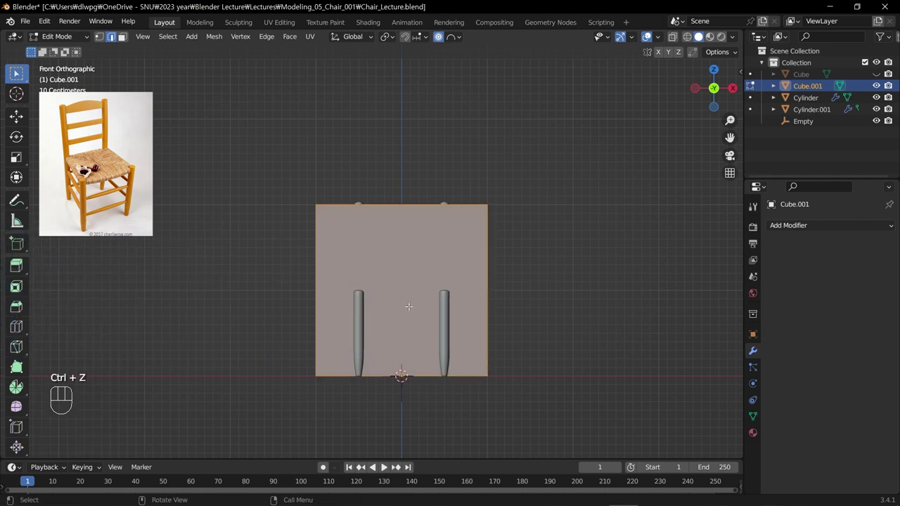
{"action": "key", "text": "ctrl+r"}
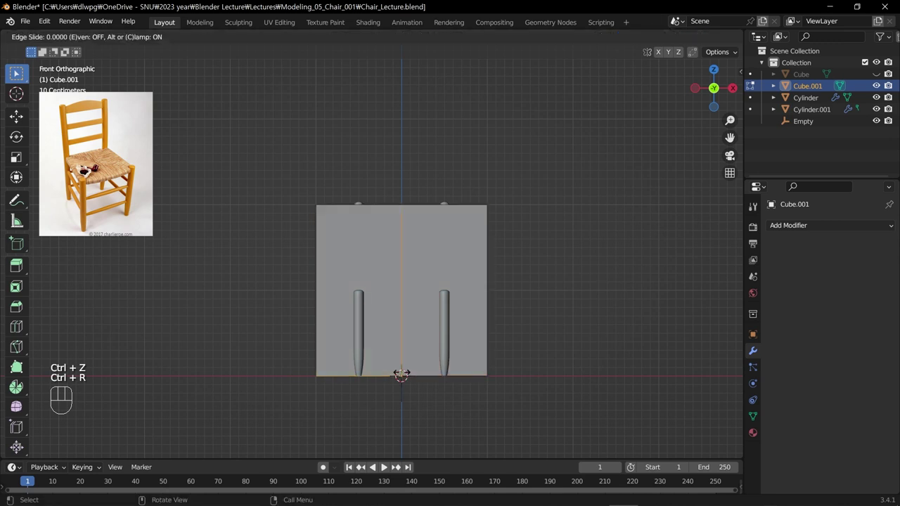
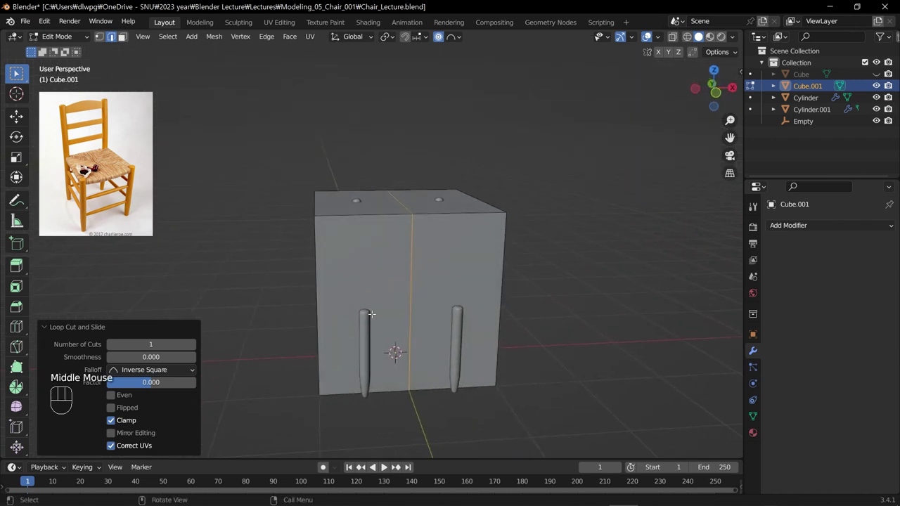
Flatten the cube along Y into a thin backrest panel, halved and mirrored on X.
{"action": "middle_click", "coordinate": [396, 311]}
{"action": "key", "text": "ctrl+z"}
{"action": "key", "text": "Tab"}
{"action": "left_click_drag", "start_coordinate": [415, 301], "coordinate": [341, 315]}
{"action": "key", "text": "s"}
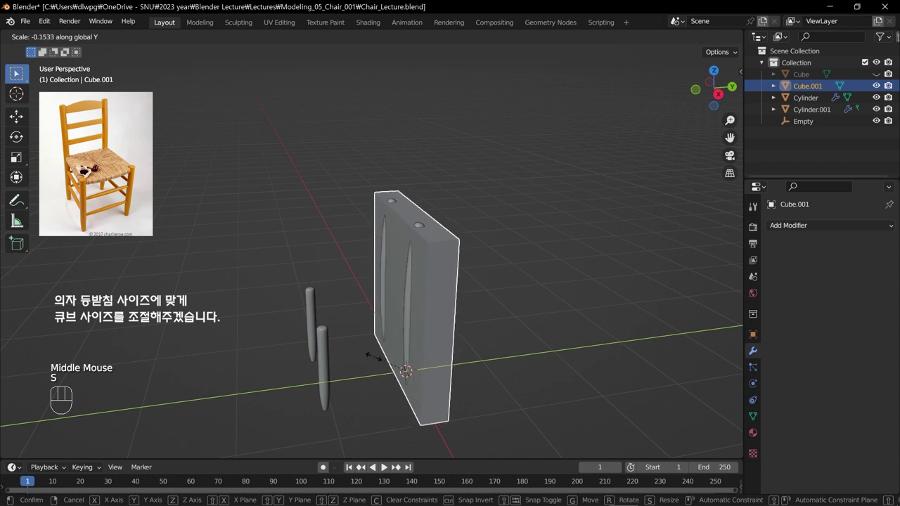
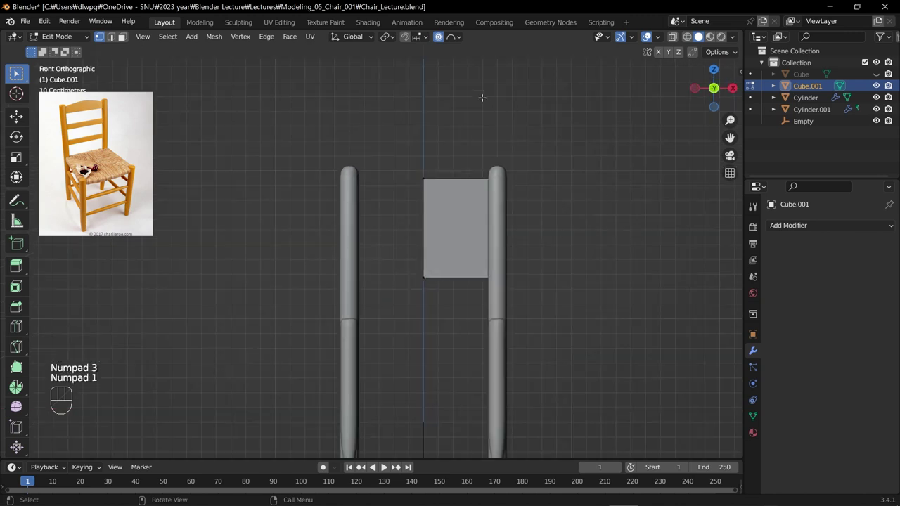
{"action": "key", "text": "Tab"}
Switch on Clipping in the panel's Mirror modifier after checking it between the posts.
{"action": "left_click_drag", "start_coordinate": [835, 232], "coordinate": [678, 360]}
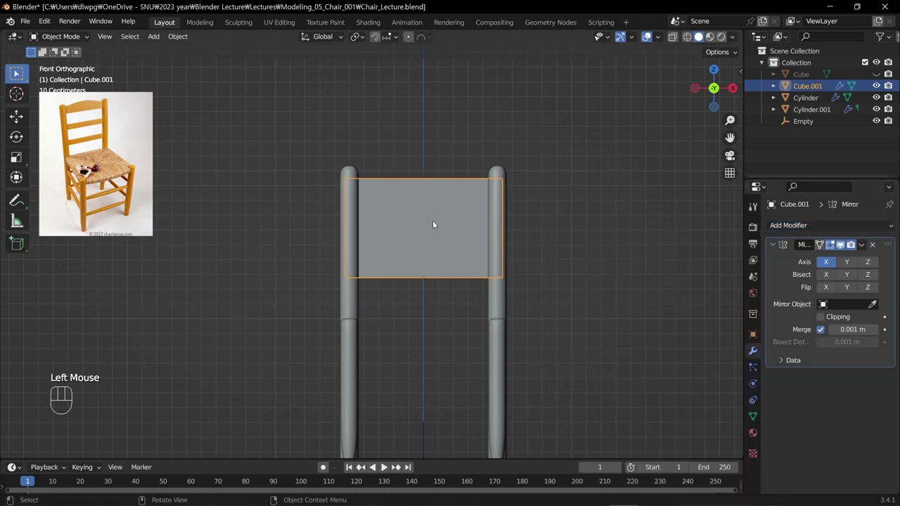
{"action": "left_click_drag", "start_coordinate": [436, 225], "coordinate": [451, 253]}
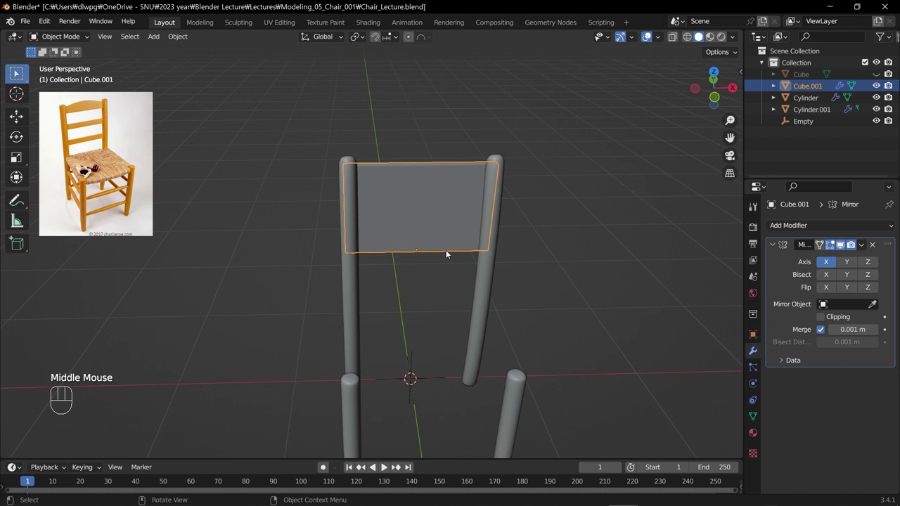
{"action": "key", "text": "KP_1"}
{"action": "left_click", "coordinate": [827, 322]}
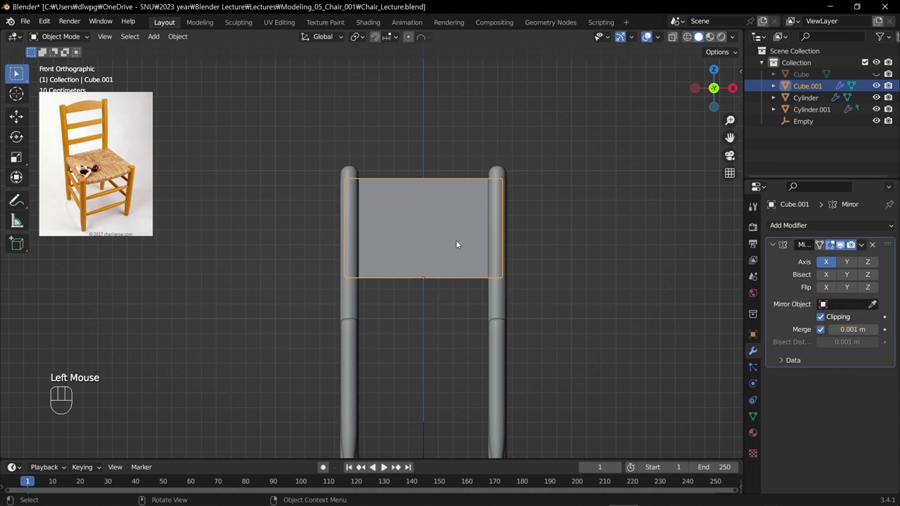
{"action": "key", "text": "Tab"}
Add five vertical loop cuts across the half panel and raise its top centre vertex into an arch.
{"action": "key", "text": "ctrl+r"}
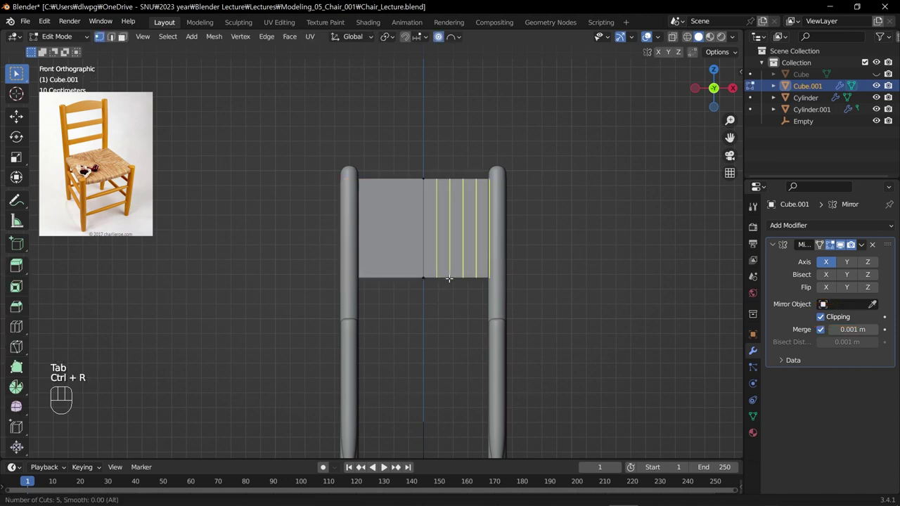
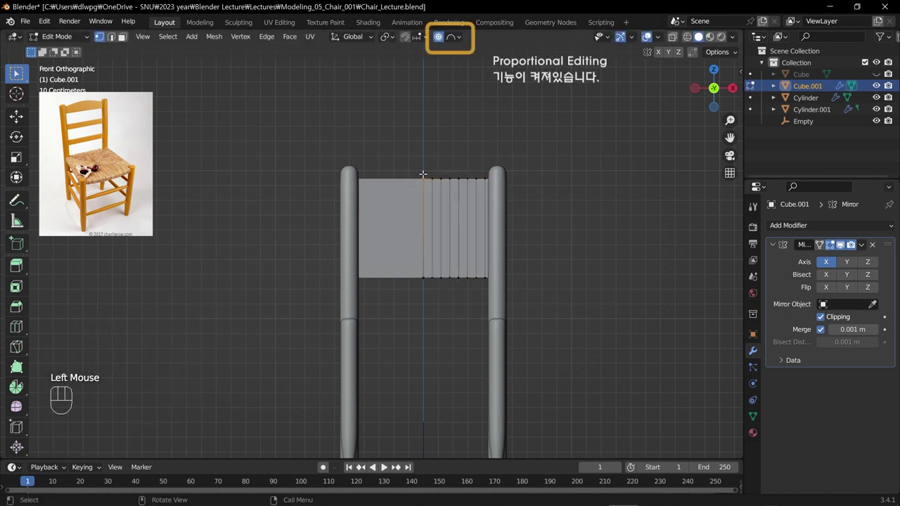
{"action": "key", "text": "g"}
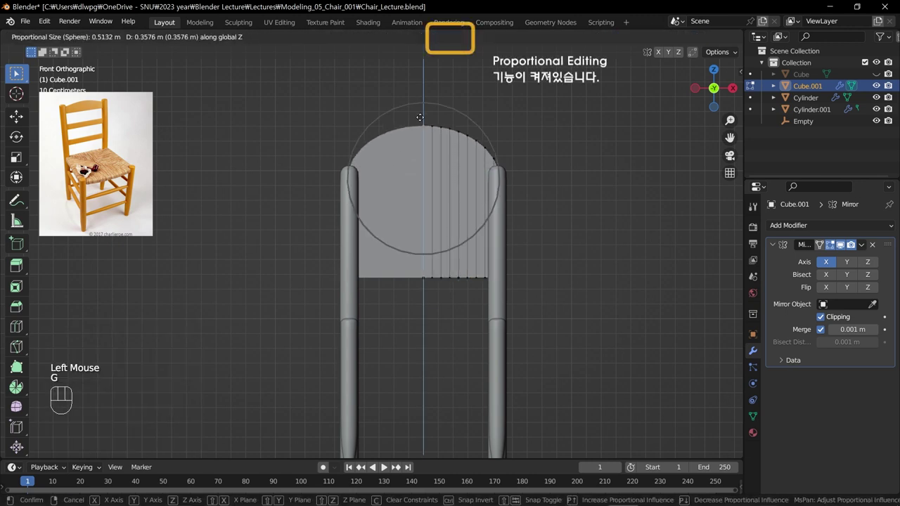
{"action": "key", "text": "g"}
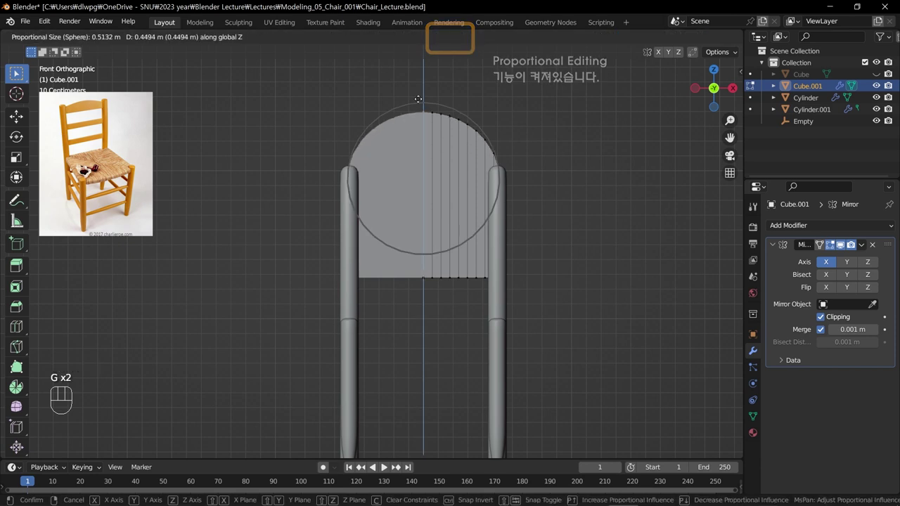
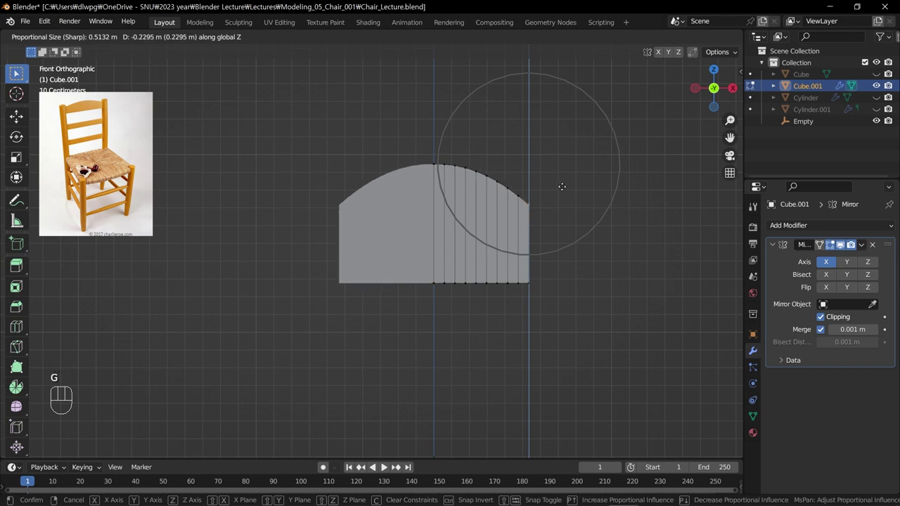
Refine the arched top edge with proportional falloff and view the finished backrest in perspective.
{"action": "key", "text": "Tab"}
{"action": "key", "text": "s"}
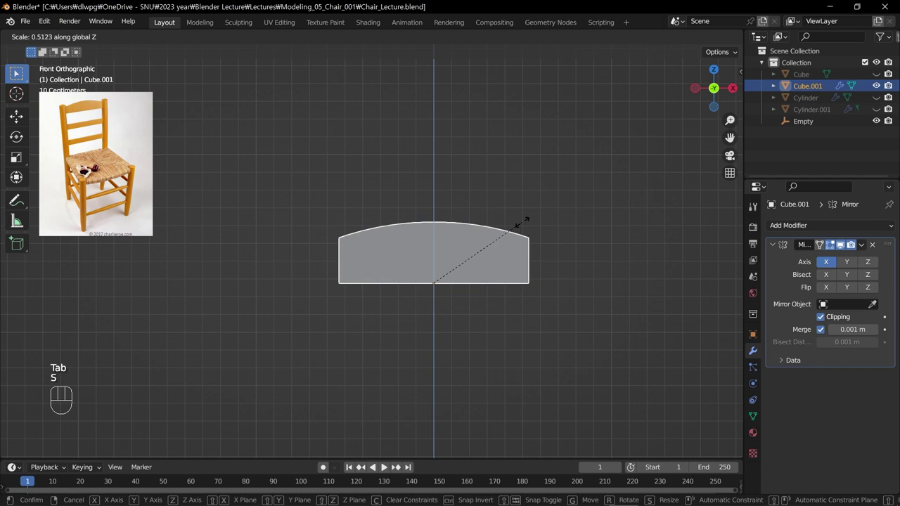
{"action": "key", "text": "Tab"}
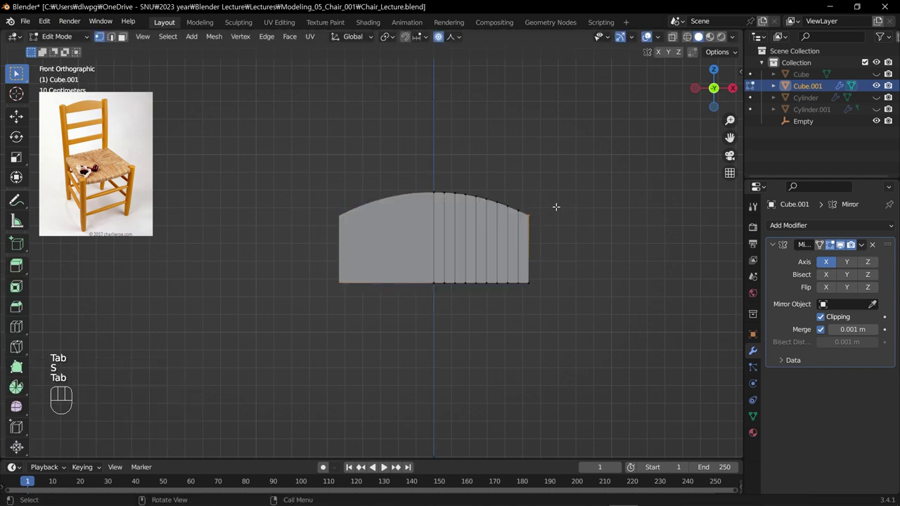
{"action": "key", "text": "g"}
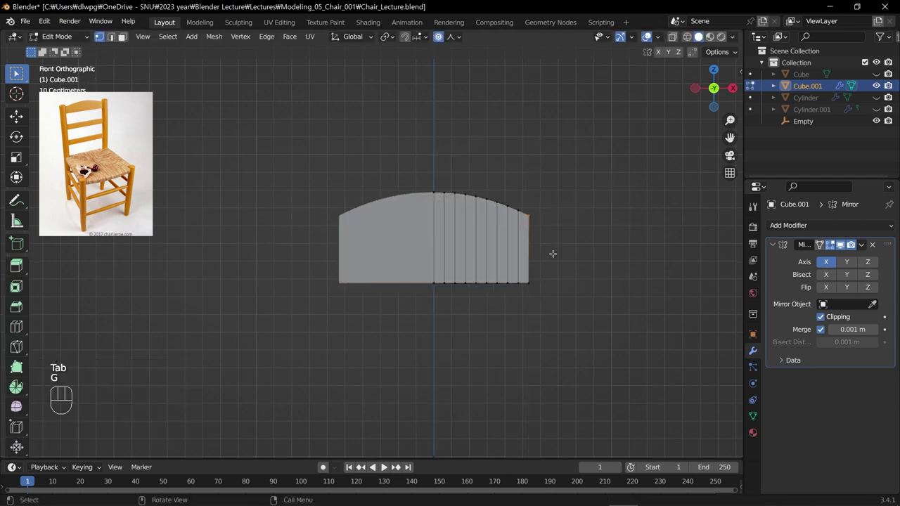
{"action": "key", "text": "g"}
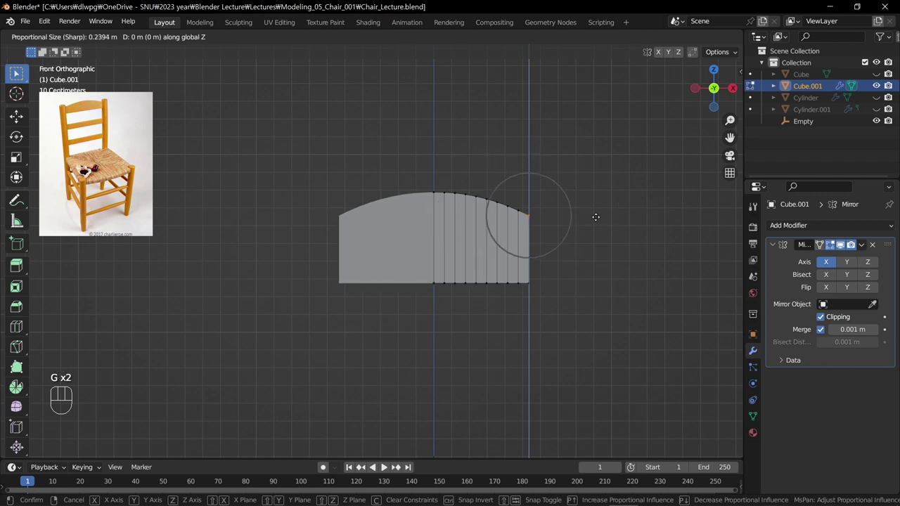
{"action": "key", "text": "Tab"}
{"action": "scroll", "scroll_direction": "down", "scroll_amount": 3}
{"action": "left_click_drag", "start_coordinate": [568, 214], "coordinate": [447, 226]}
{"action": "left_click_drag", "start_coordinate": [410, 252], "coordinate": [474, 246]}
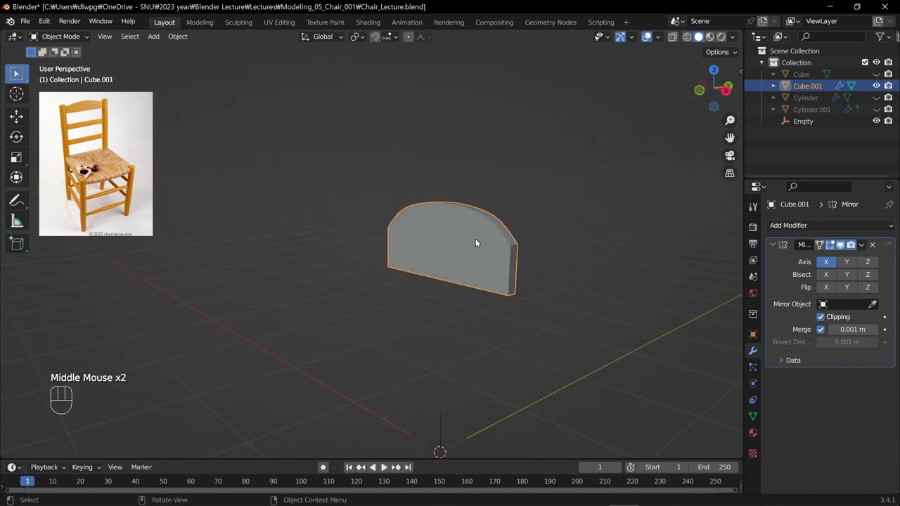
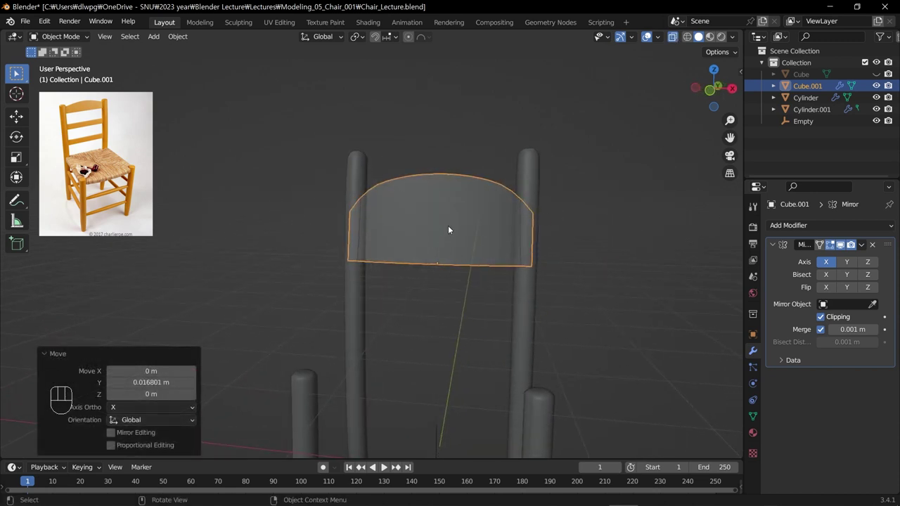
Orbit to a front view of the chair and clear the selection before placing the slat.
{"action": "left_click_drag", "start_coordinate": [449, 228], "coordinate": [371, 229]}
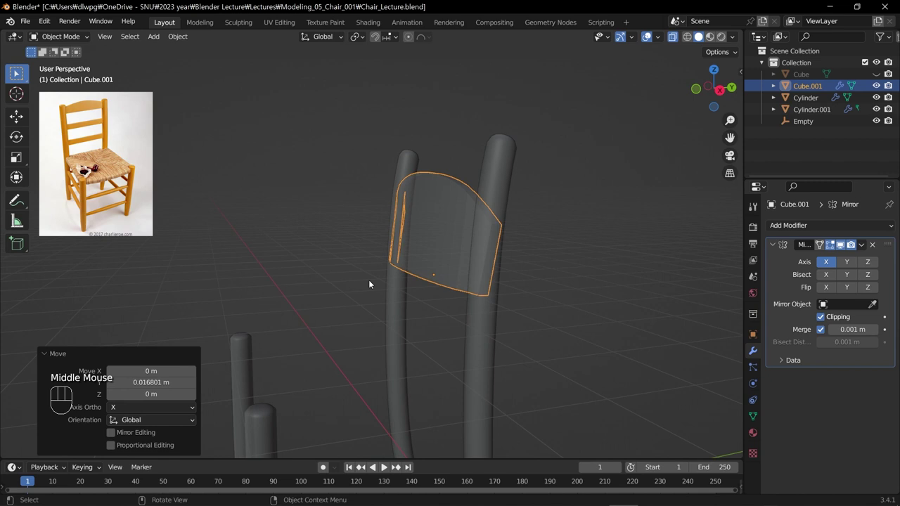
{"action": "left_click_drag", "start_coordinate": [393, 326], "coordinate": [453, 310]}
{"action": "left_click", "coordinate": [675, 38]}
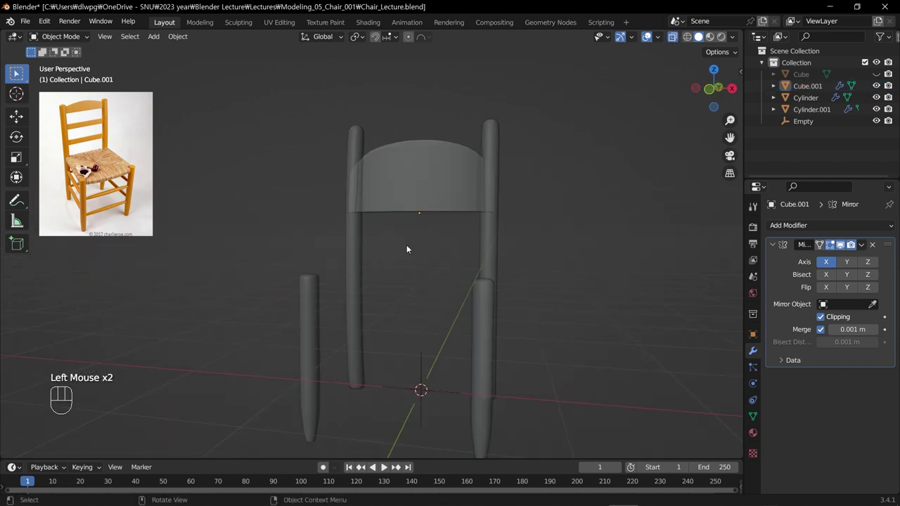
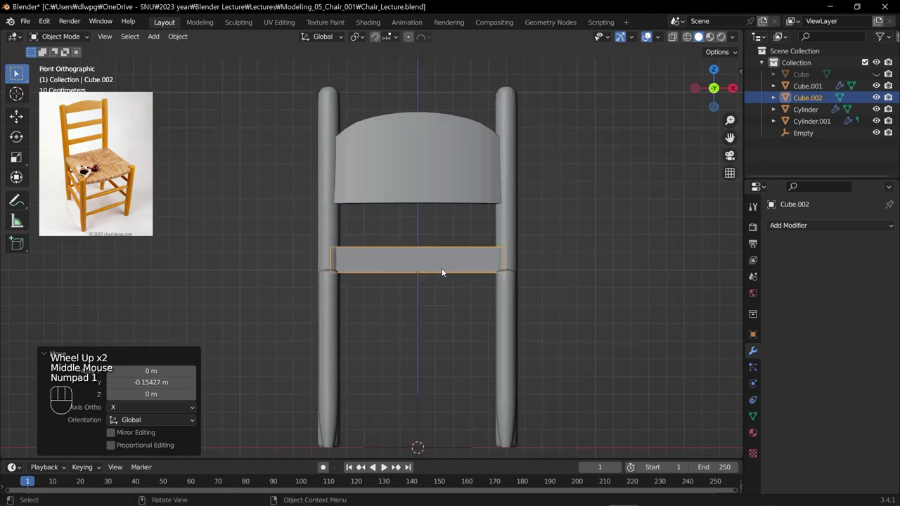
Edit the slat's mesh in local view, isolating it from the rest of the chair.
{"action": "key", "text": "Tab"}
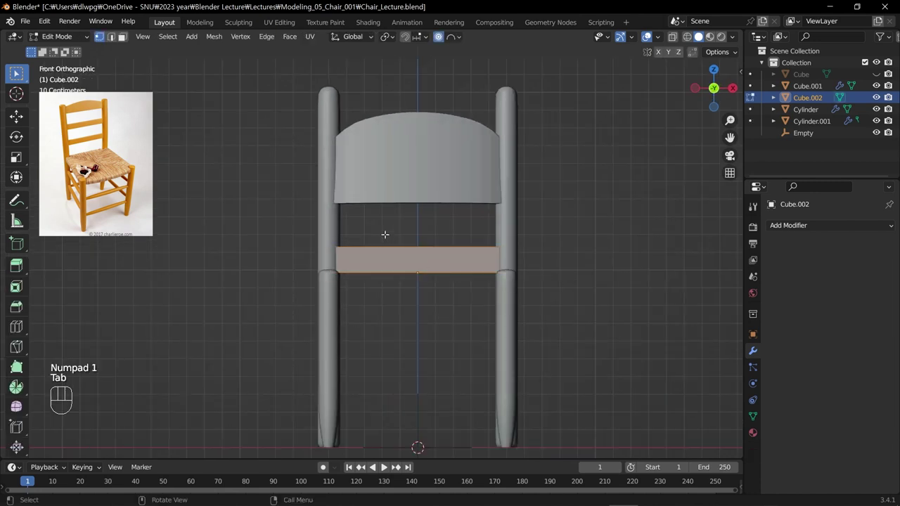
{"action": "key", "text": "ctrl+r"}
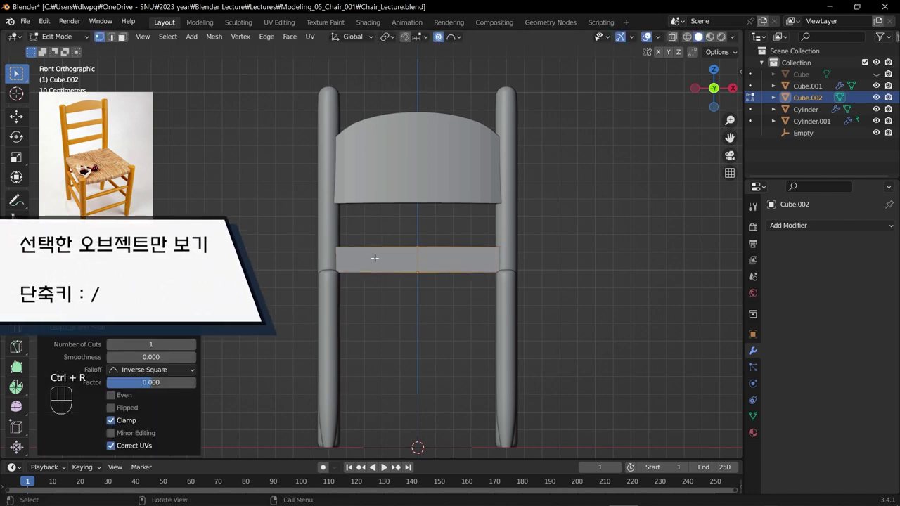
{"action": "key", "text": "/"}
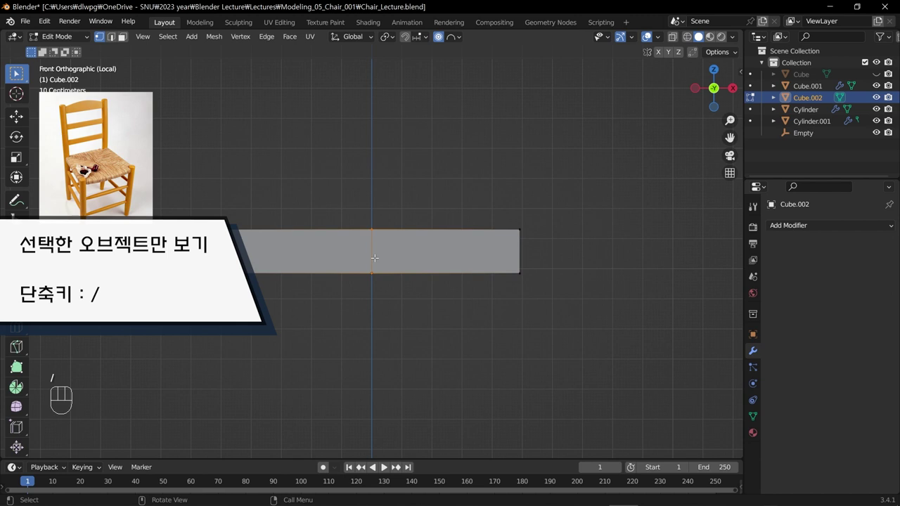
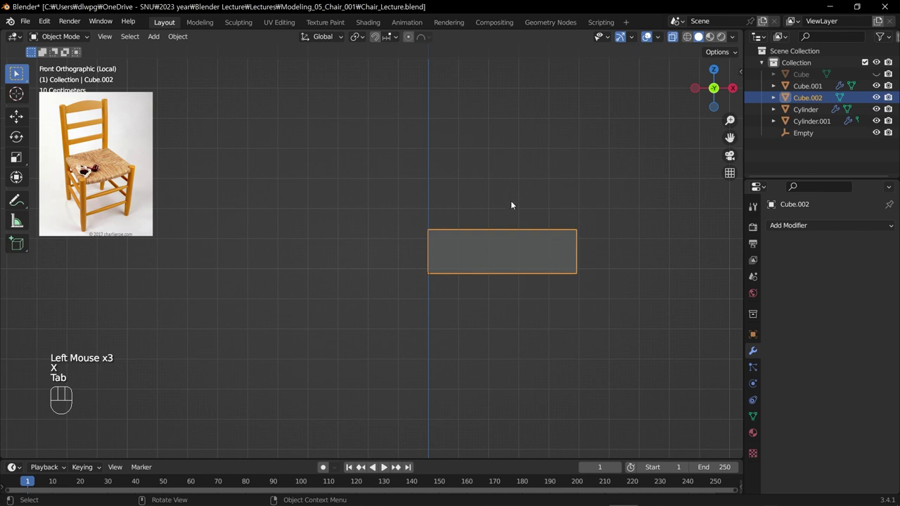
Divide the slat with ten evenly spaced vertical edge loops.
{"action": "key", "text": "/"}
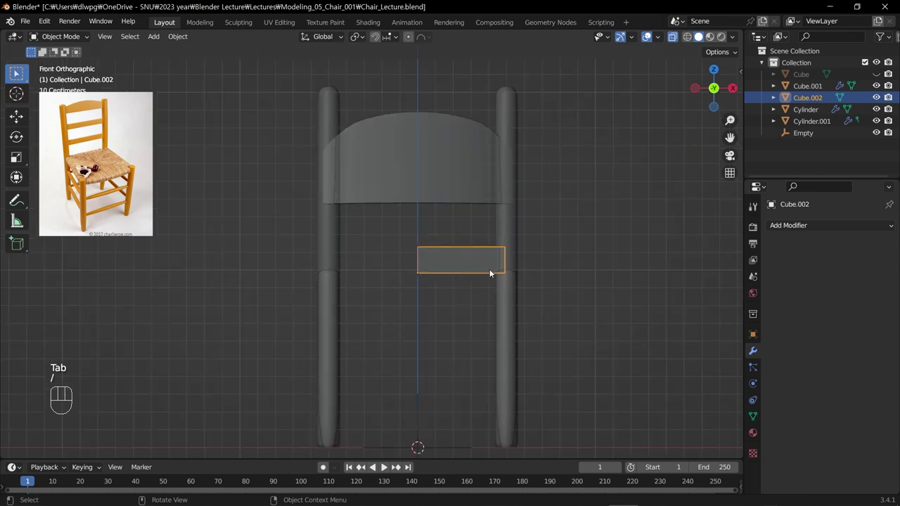
{"action": "key", "text": "ctrl+r"}
{"action": "key", "text": "Tab"}
{"action": "key", "text": "ctrl+r"}
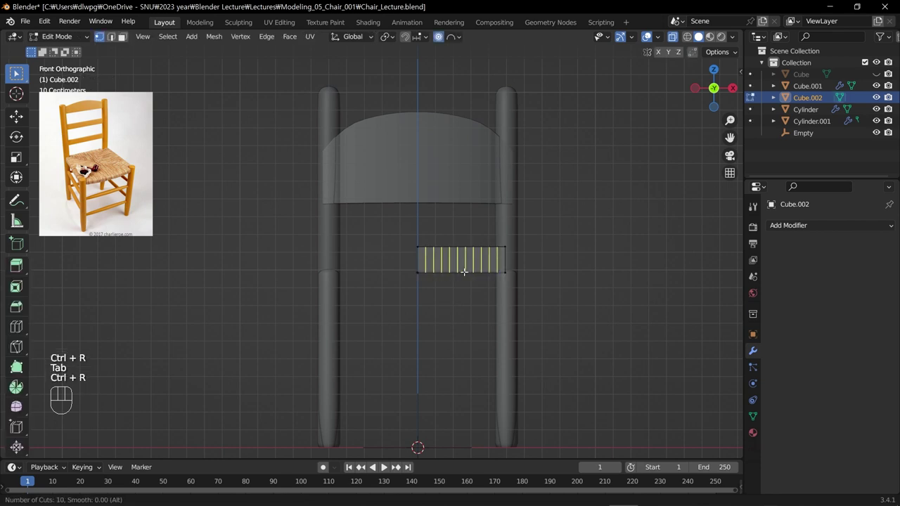
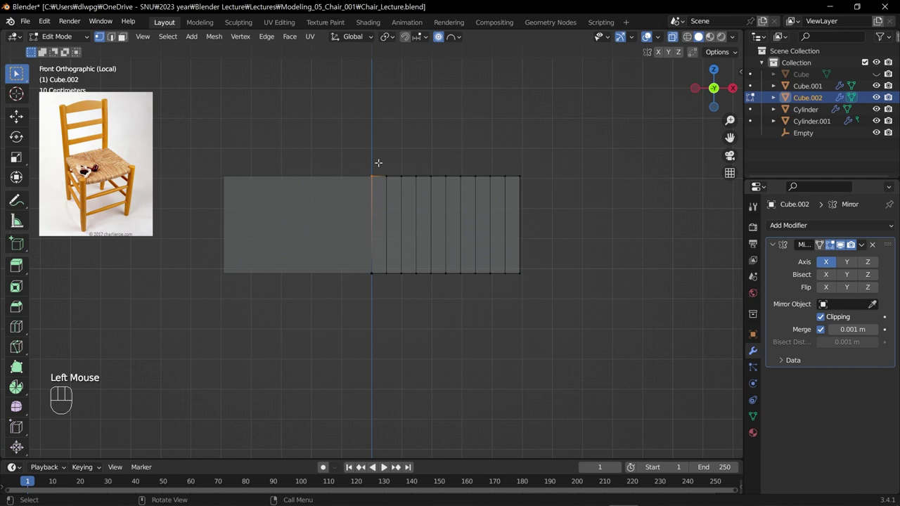
Bulge the slat's top and bottom edges outward with proportional falloff and leave Edit Mode.
{"action": "key", "text": "g"}
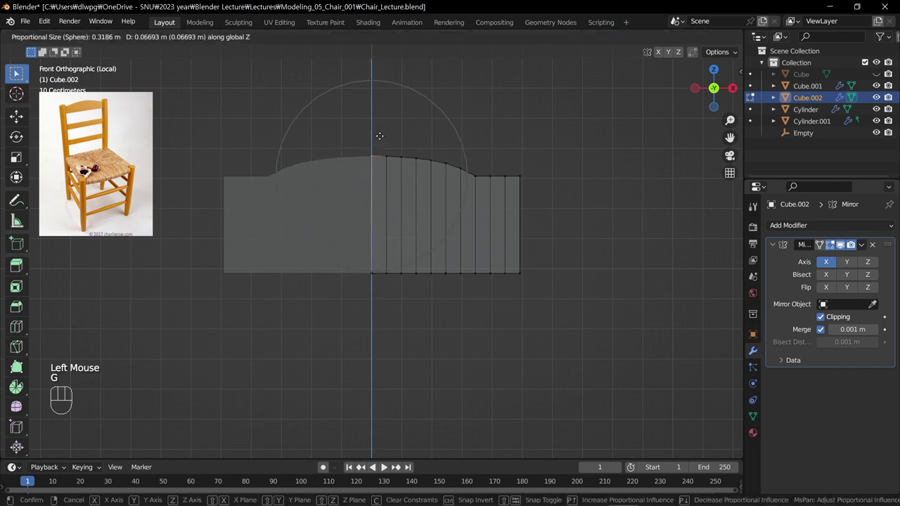
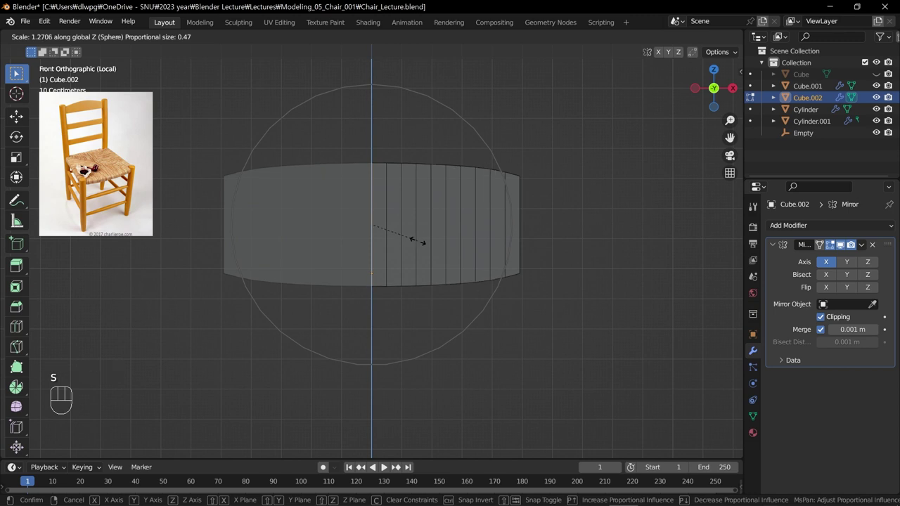
{"action": "key", "text": "Tab"}
{"action": "key", "text": "s"}
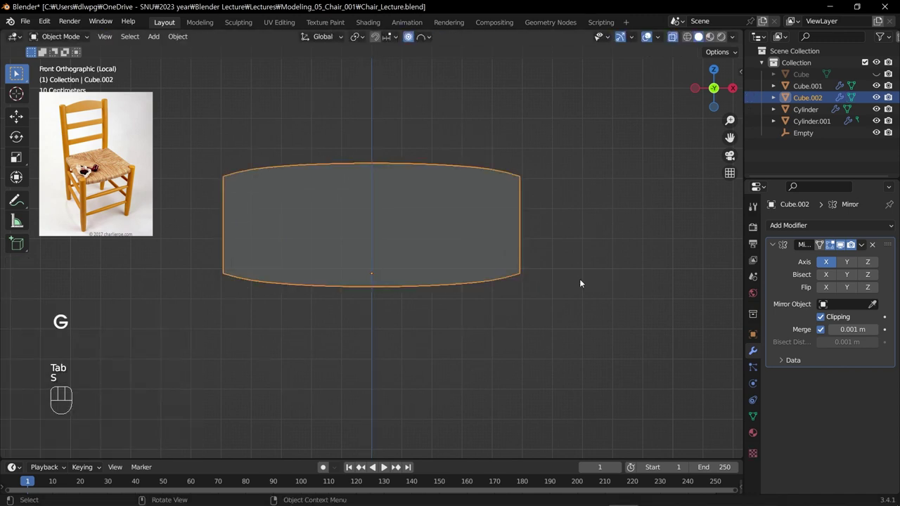
Flatten the slat along Z and taper its ends with sharp proportional falloff.
{"action": "left_click_drag", "start_coordinate": [424, 38], "coordinate": [414, 39]}
{"action": "key", "text": "s"}
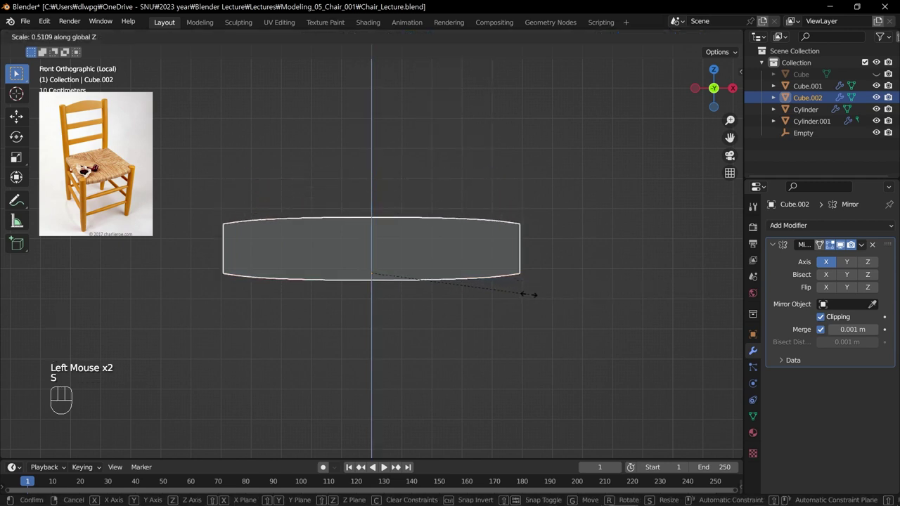
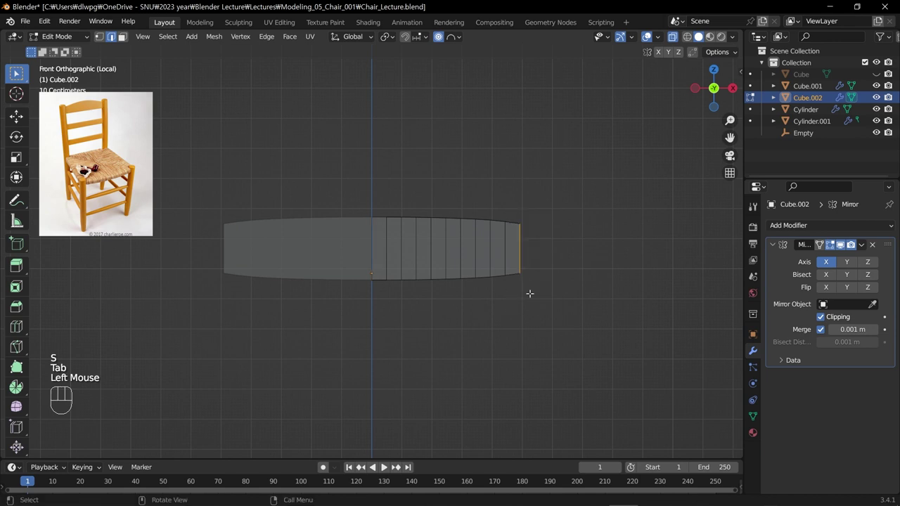
{"action": "key", "text": "s"}
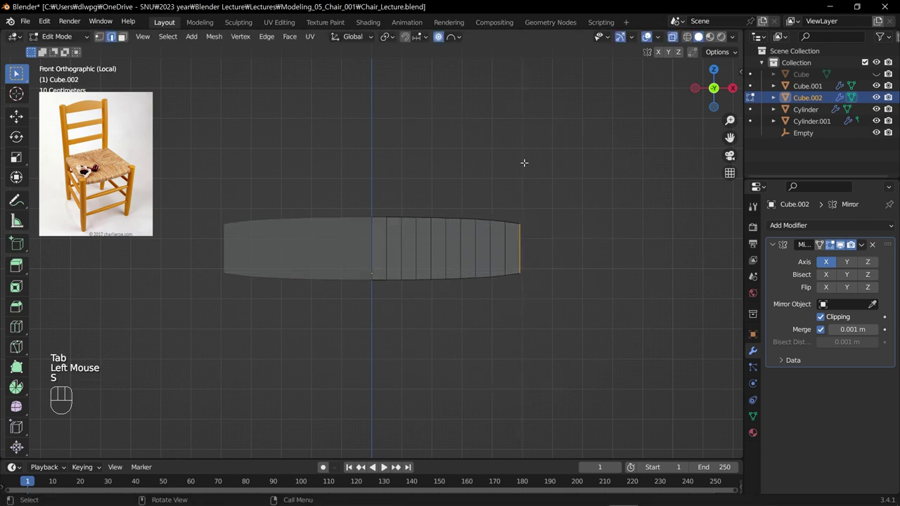
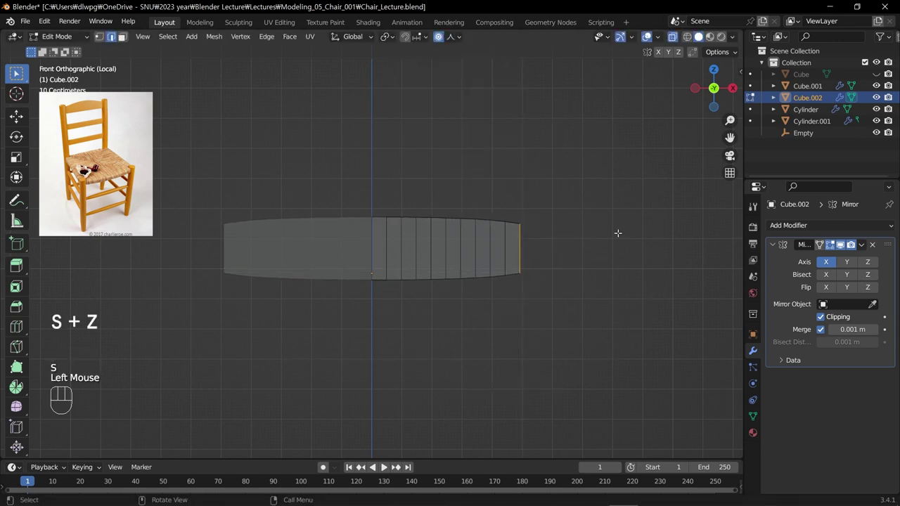
{"action": "key", "text": "s"}
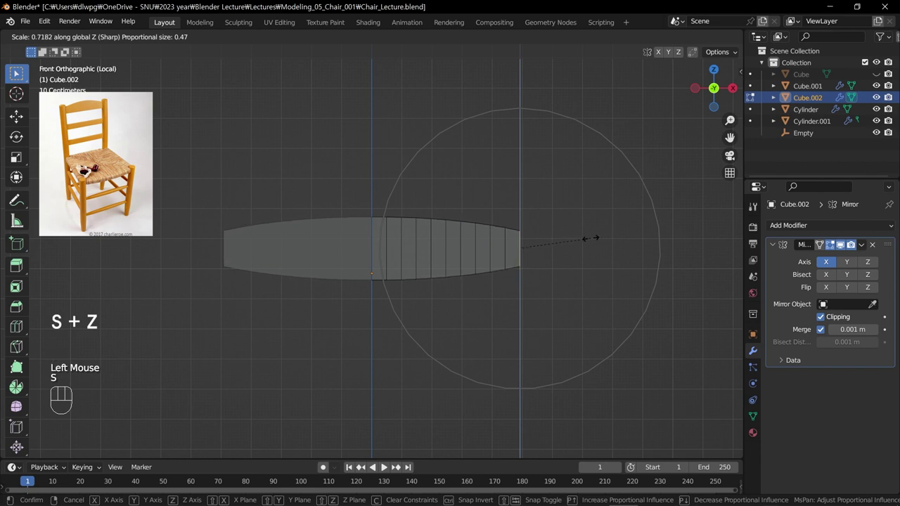
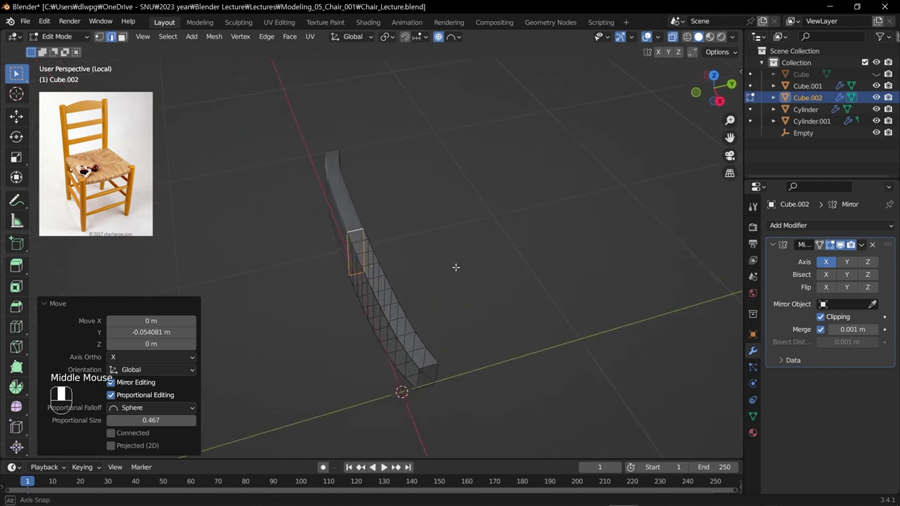
Bend the slat backward along its length and return to the full chair view.
{"action": "key", "text": "Tab"}
{"action": "key", "text": "s"}
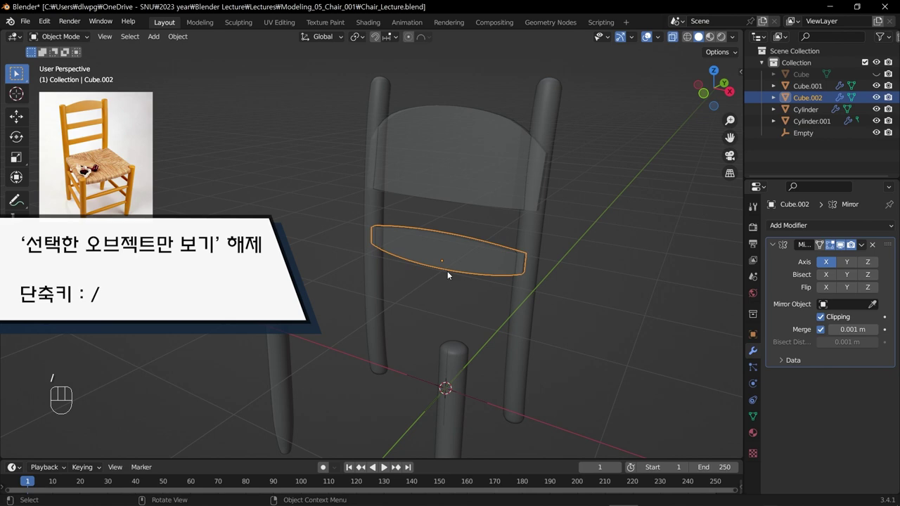
In front view, reduce the slat's central bulge to a nearly even band with proportional editing.
{"action": "key", "text": "KP_1"}
{"action": "left_click", "coordinate": [441, 264]}
{"action": "scroll", "scroll_direction": "up", "scroll_amount": 3}
{"action": "scroll", "scroll_direction": "down", "scroll_amount": 3}
{"action": "key", "text": "Tab"}
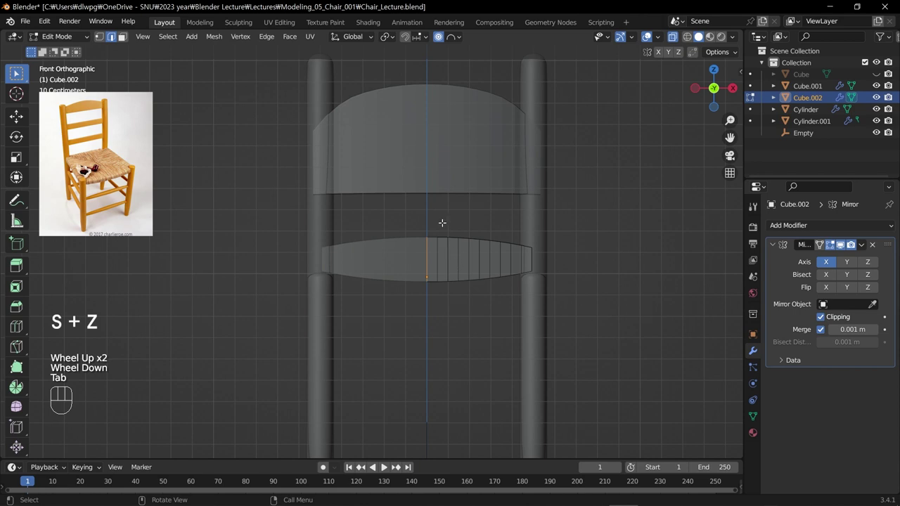
{"action": "key", "text": "s"}
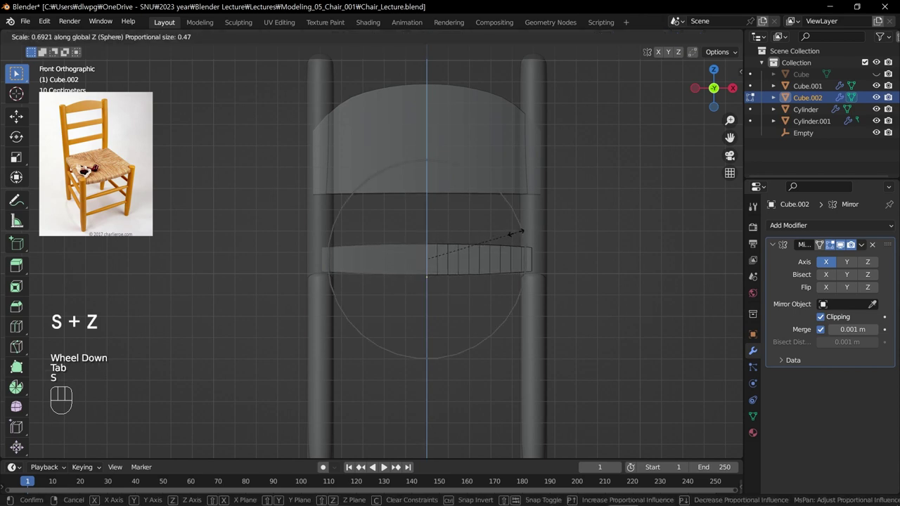
{"action": "key", "text": "Tab"}
Slim the whole slat along Z and duplicate it from a side view to follow the leaning posts.
{"action": "key", "text": "g"}
{"action": "key", "text": "s"}
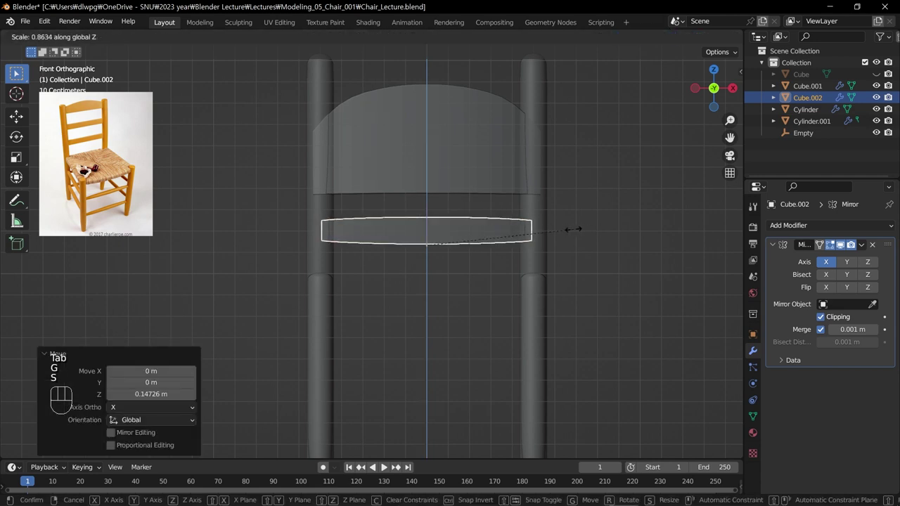
{"action": "left_click_drag", "start_coordinate": [541, 259], "coordinate": [527, 292]}
{"action": "key", "text": "s"}
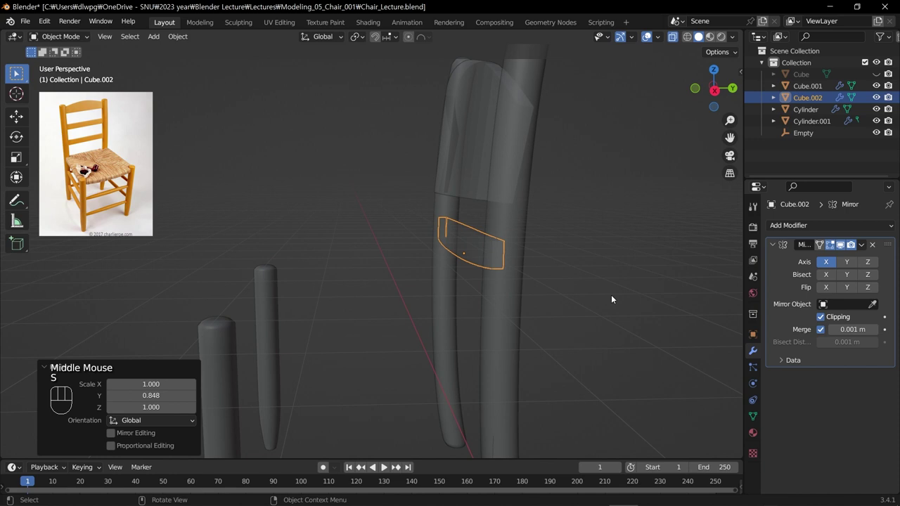
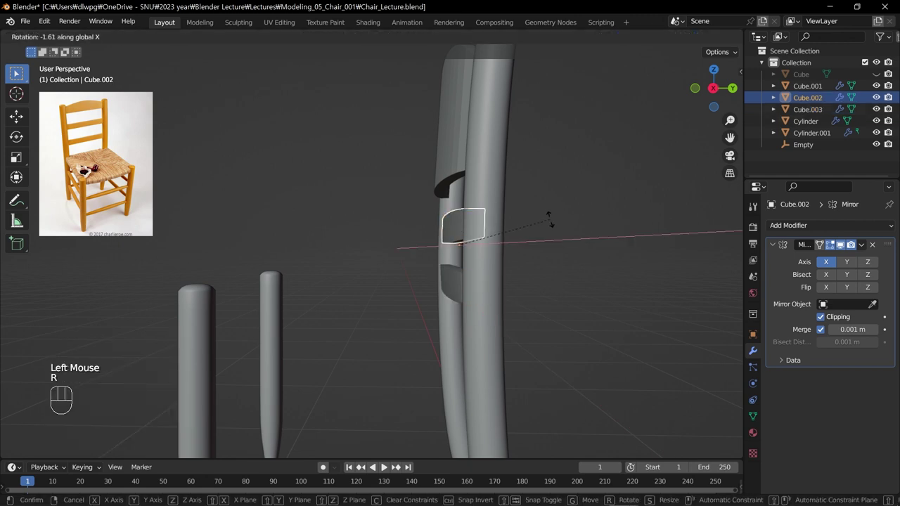
Orbit around the chair to inspect both curved slats beneath the backrest from the front.
{"action": "left_click_drag", "start_coordinate": [510, 234], "coordinate": [594, 238]}
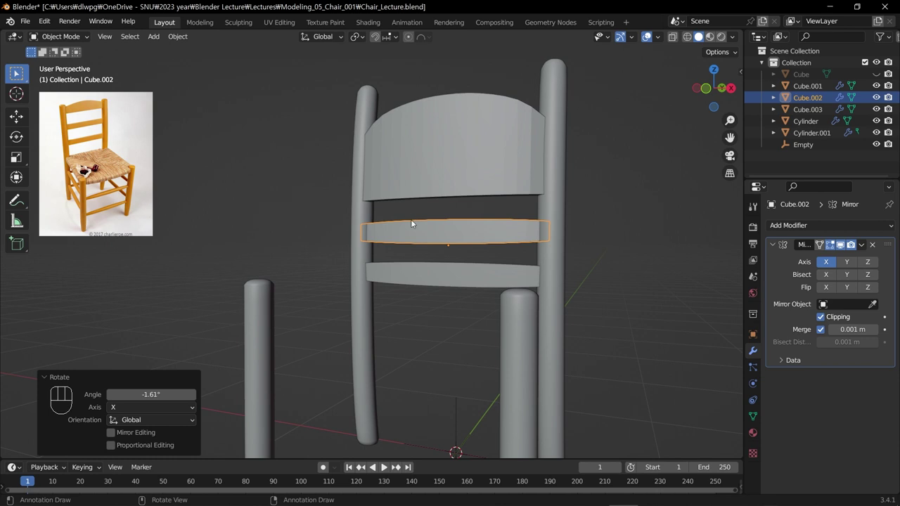
{"action": "scroll", "scroll_direction": "down", "scroll_amount": 3}
{"action": "left_click_drag", "start_coordinate": [394, 270], "coordinate": [417, 278]}
{"action": "scroll", "scroll_direction": "up", "scroll_amount": 3}
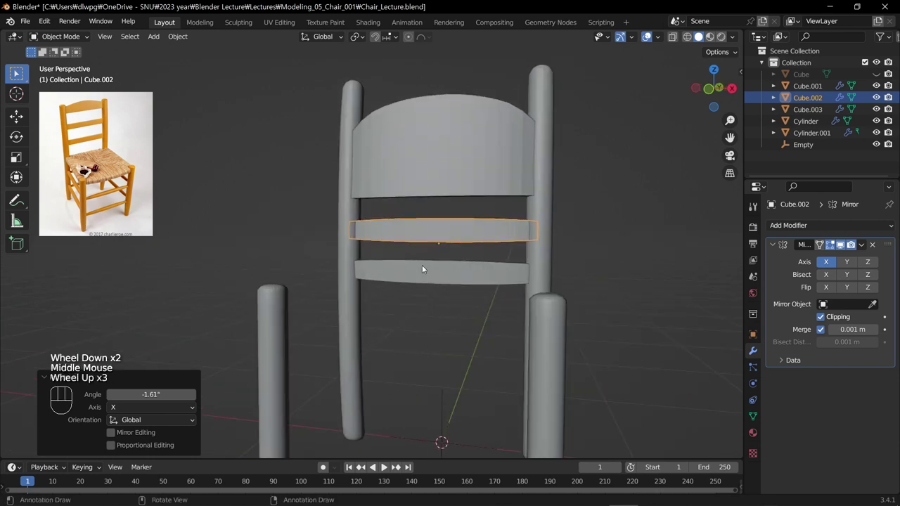